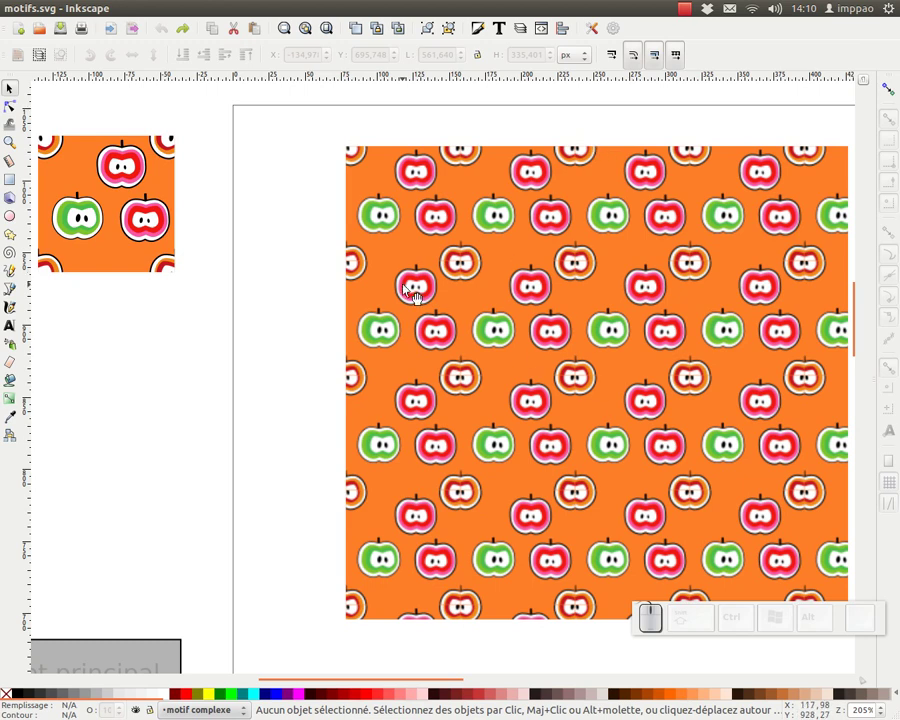
Step: Inspect the example apple tile, its clones and the explanatory diagram in the current drawing
{"action": "key", "text": "KP_Subtract"}
{"action": "left_click_drag", "start_coordinate": [464, 403], "coordinate": [267, 163]}
{"action": "left_click", "coordinate": [267, 163]}
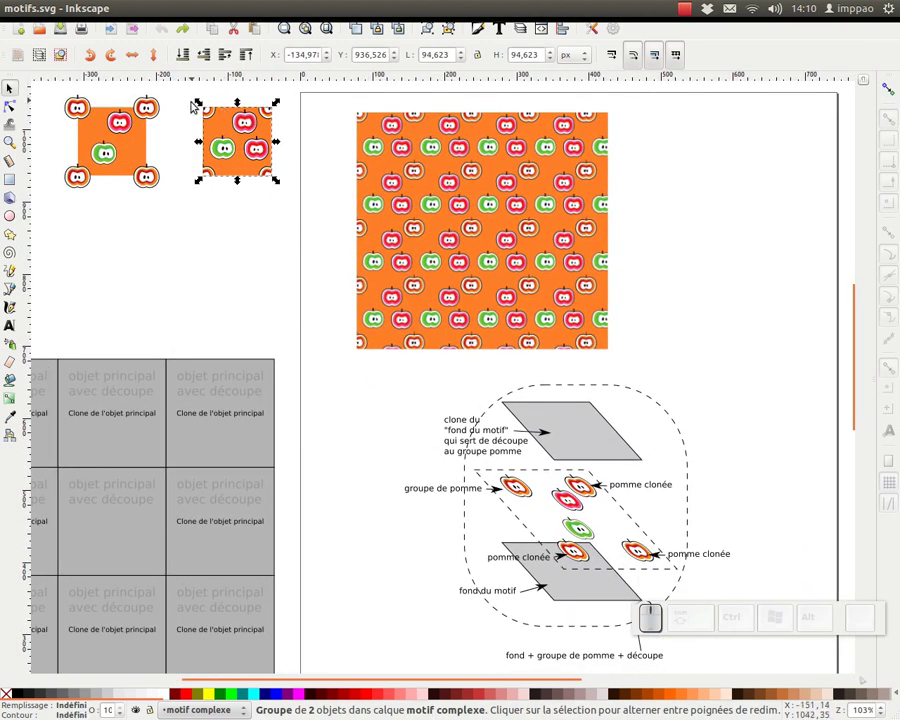
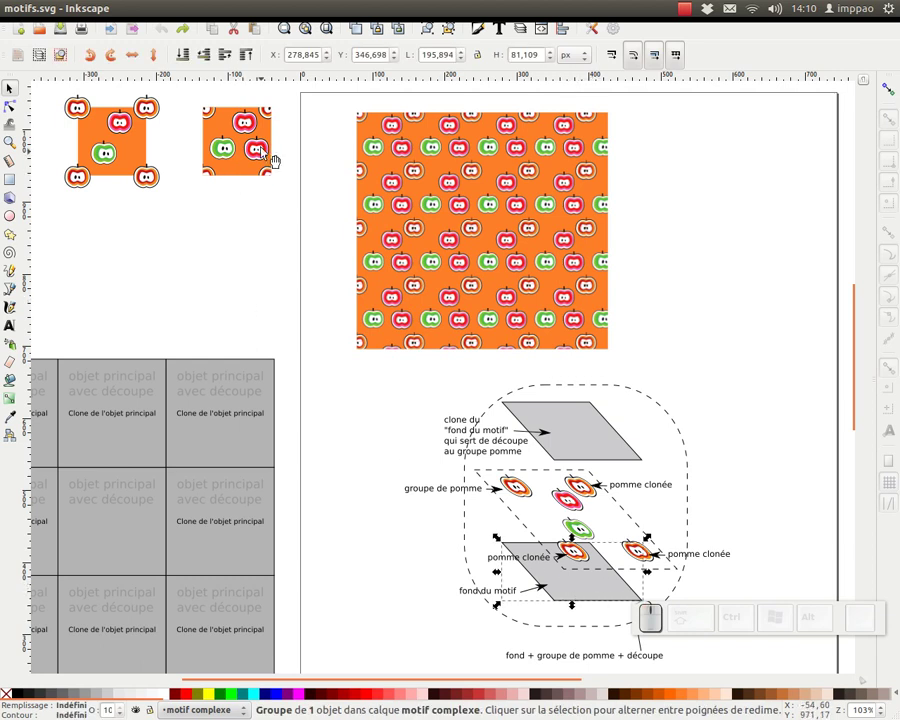
{"action": "left_click", "coordinate": [536, 505]}
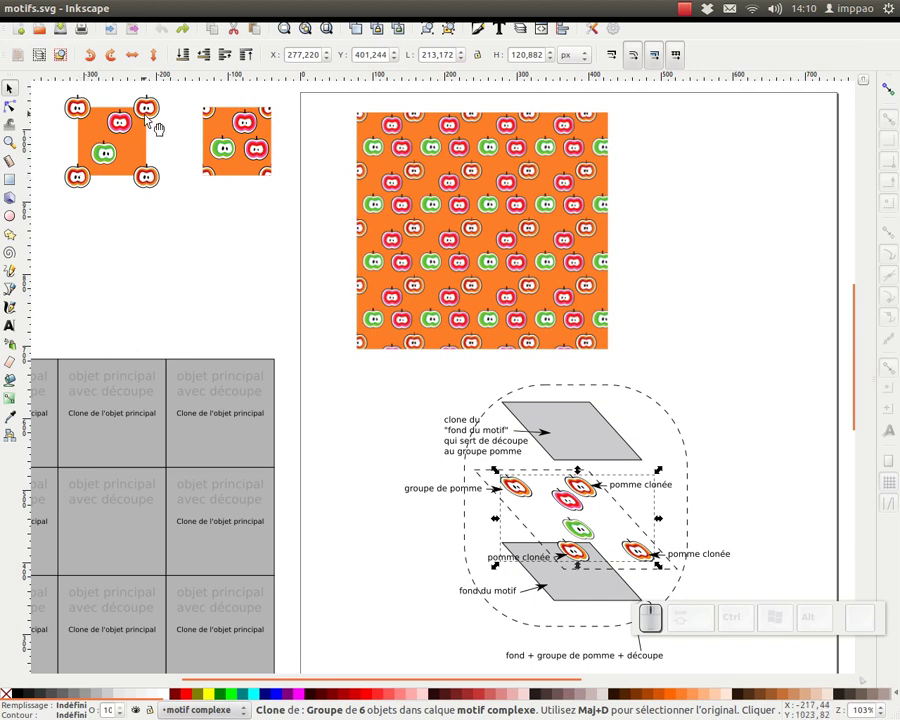
{"action": "left_click", "coordinate": [574, 593]}
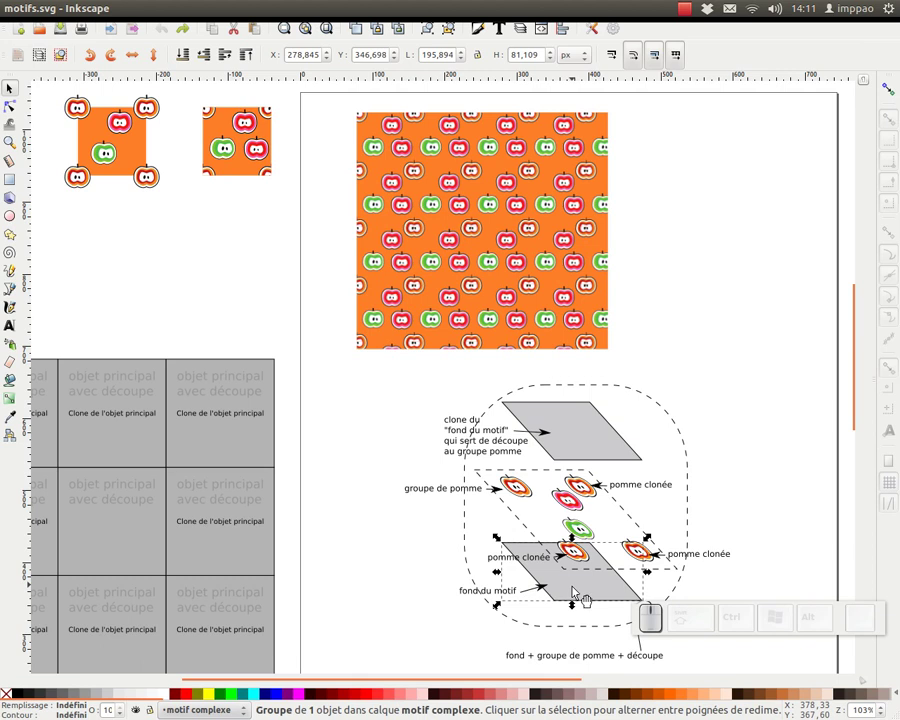
{"action": "left_click", "coordinate": [576, 427]}
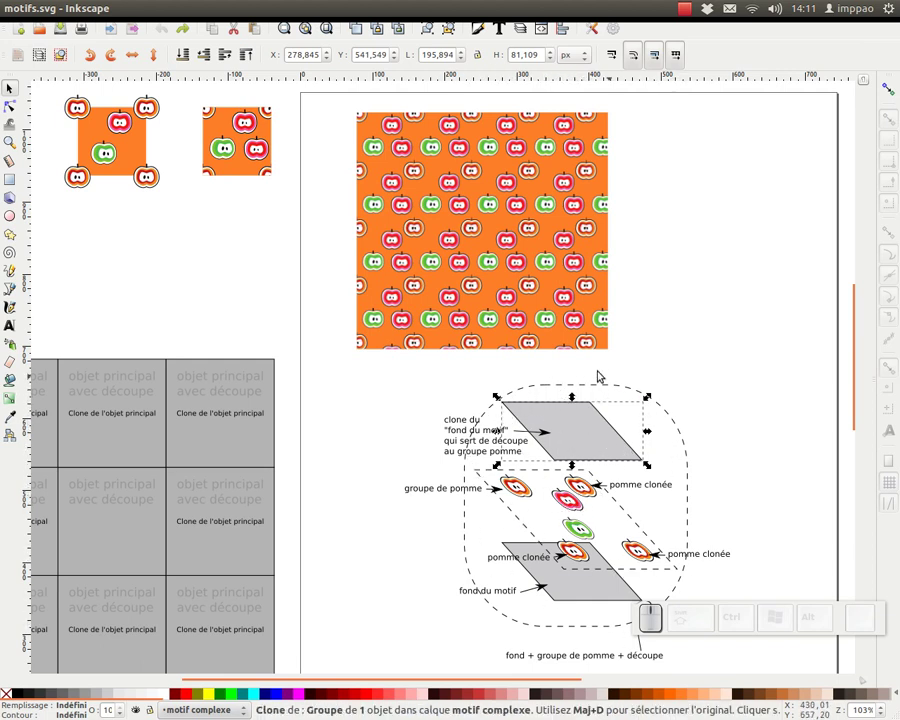
{"action": "middle_click", "coordinate": [271, 254]}
{"action": "left_click", "coordinate": [329, 129]}
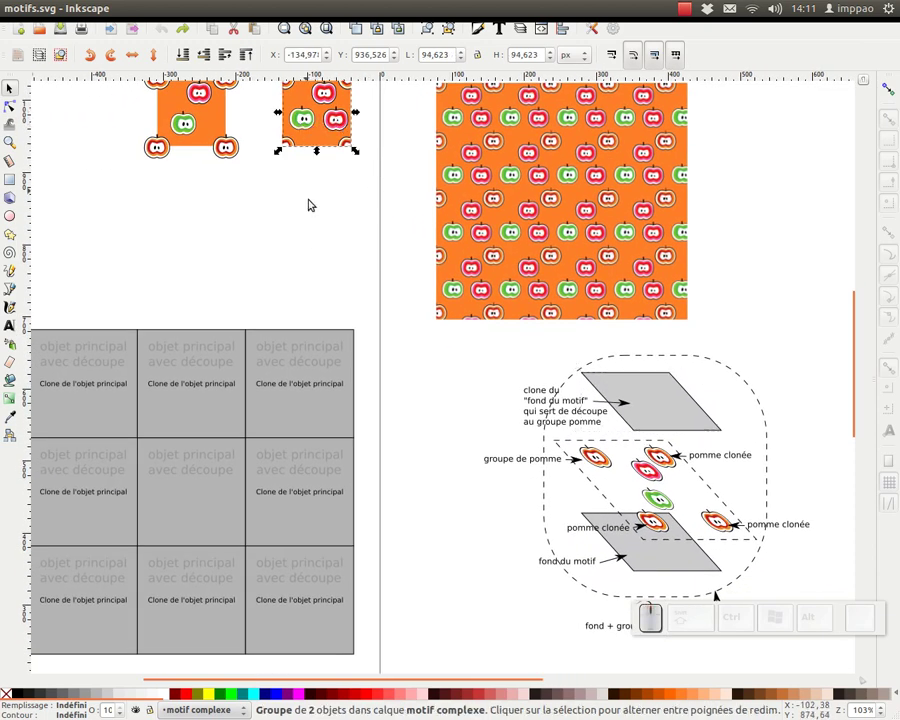
{"action": "middle_click", "coordinate": [326, 230]}
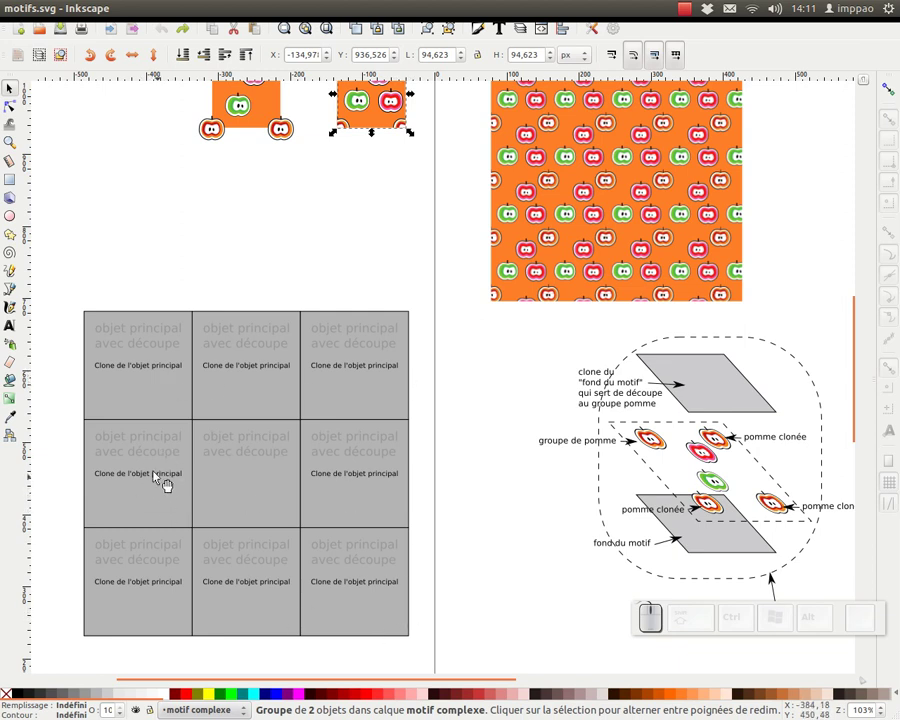
{"action": "middle_click", "coordinate": [349, 159]}
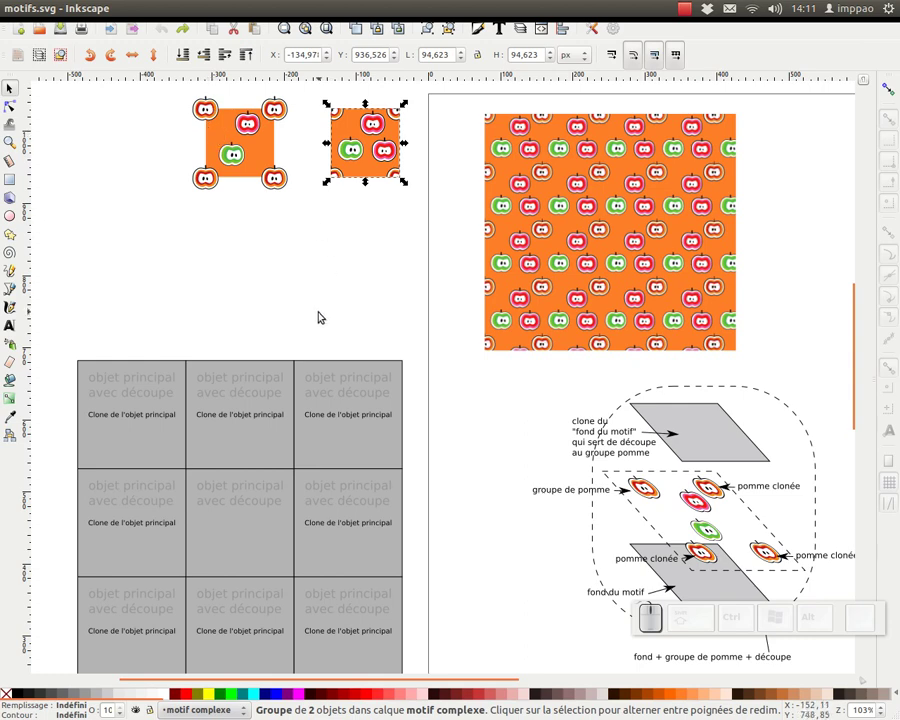
{"action": "left_click", "coordinate": [320, 304]}
{"action": "middle_click", "coordinate": [349, 309]}
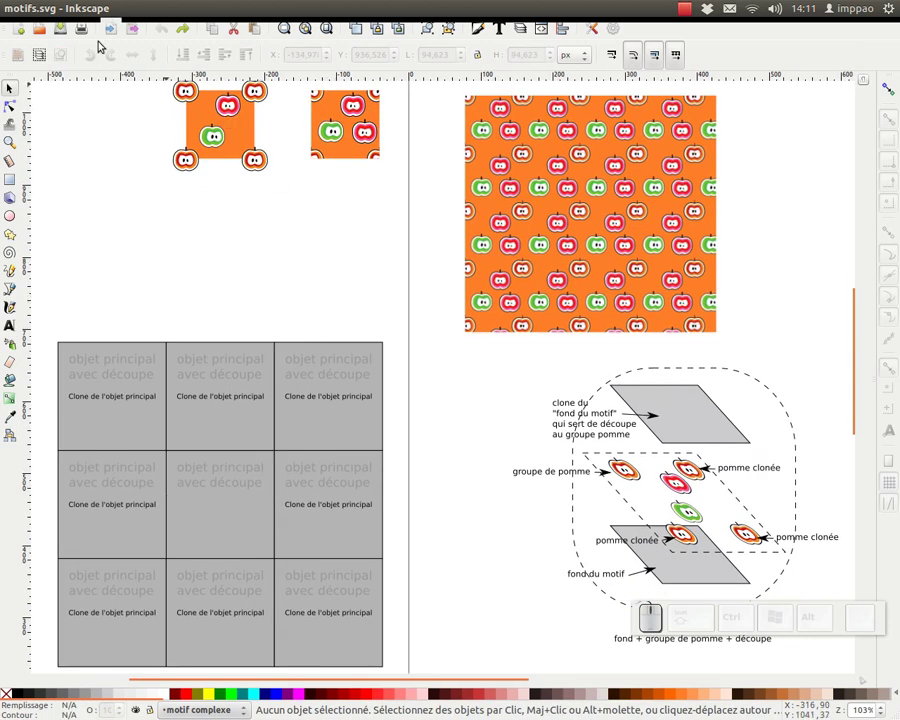
Step: Open motifs_base.svg from the Bureau folder
{"action": "left_click", "coordinate": [195, 72]}
{"action": "left_click", "coordinate": [335, 280]}
{"action": "left_click", "coordinate": [657, 85]}
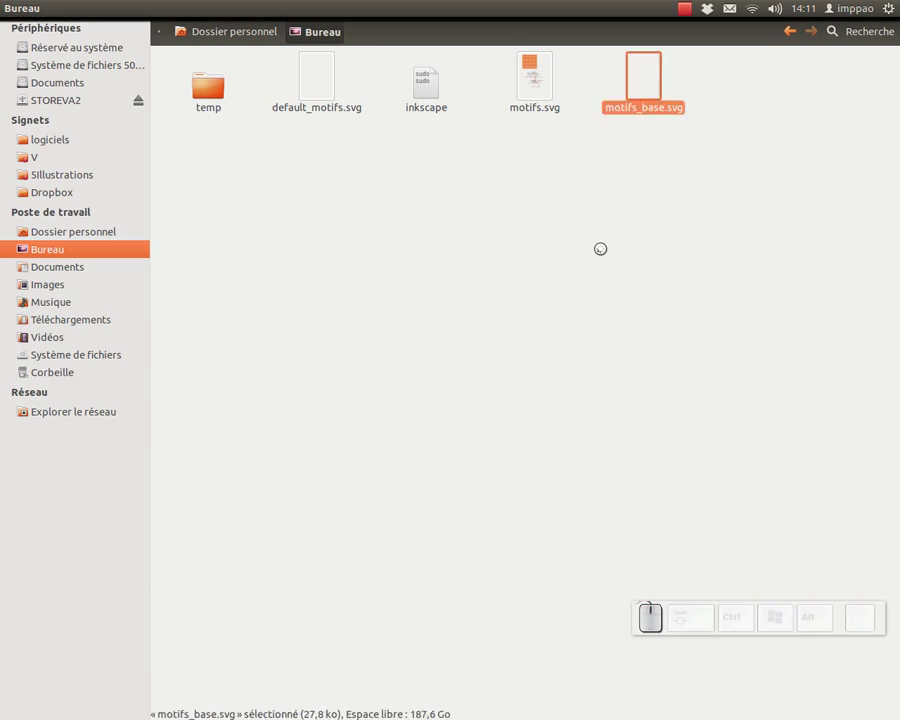
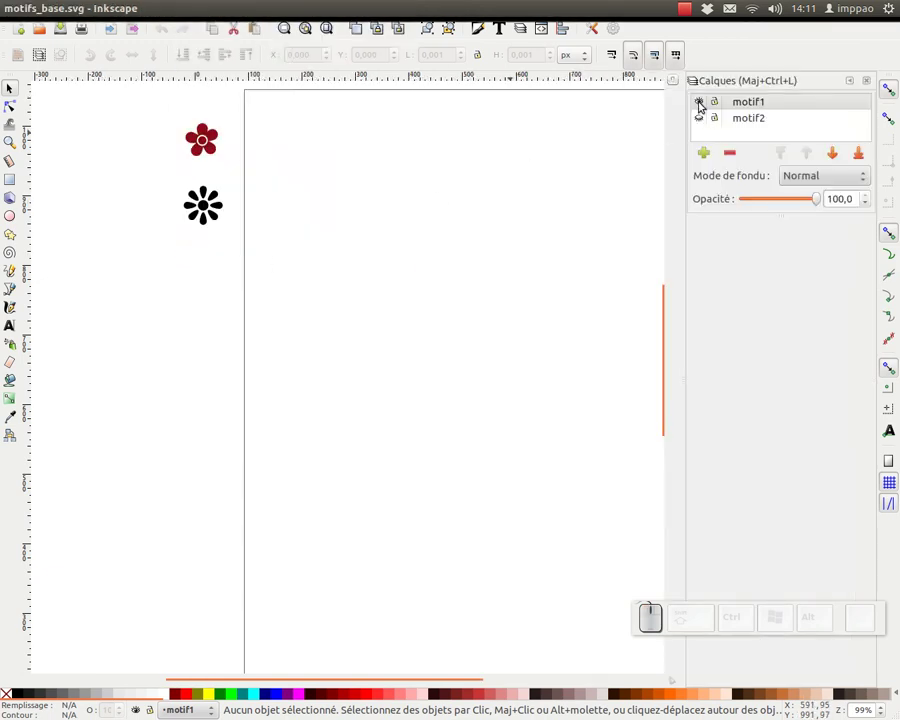
Step: Hide layer motif1 and make motif2, holding three apples, the working layer
{"action": "left_click", "coordinate": [702, 101]}
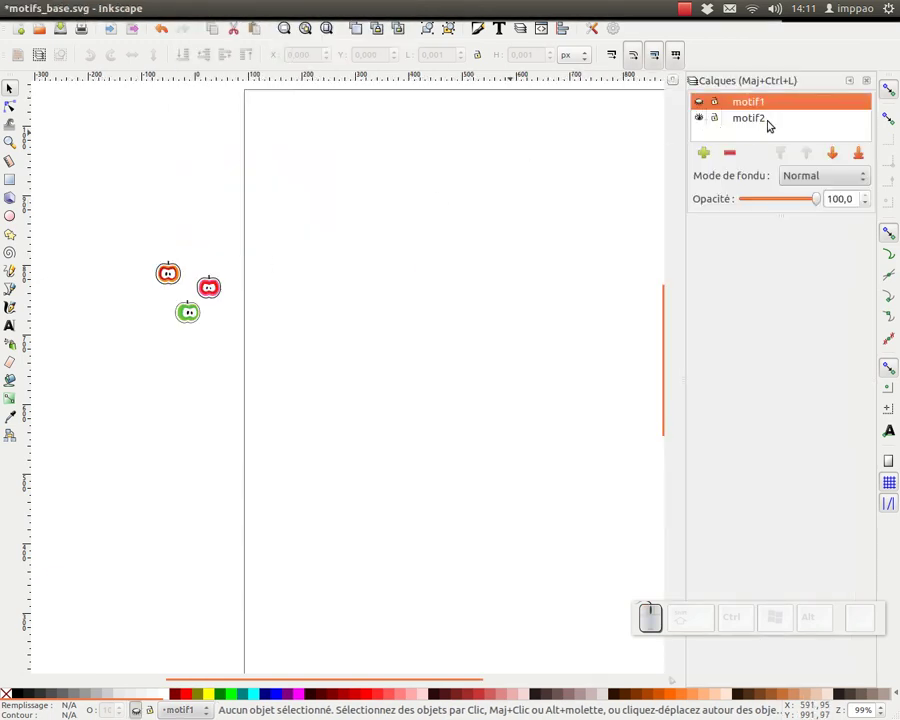
{"action": "left_click", "coordinate": [790, 120]}
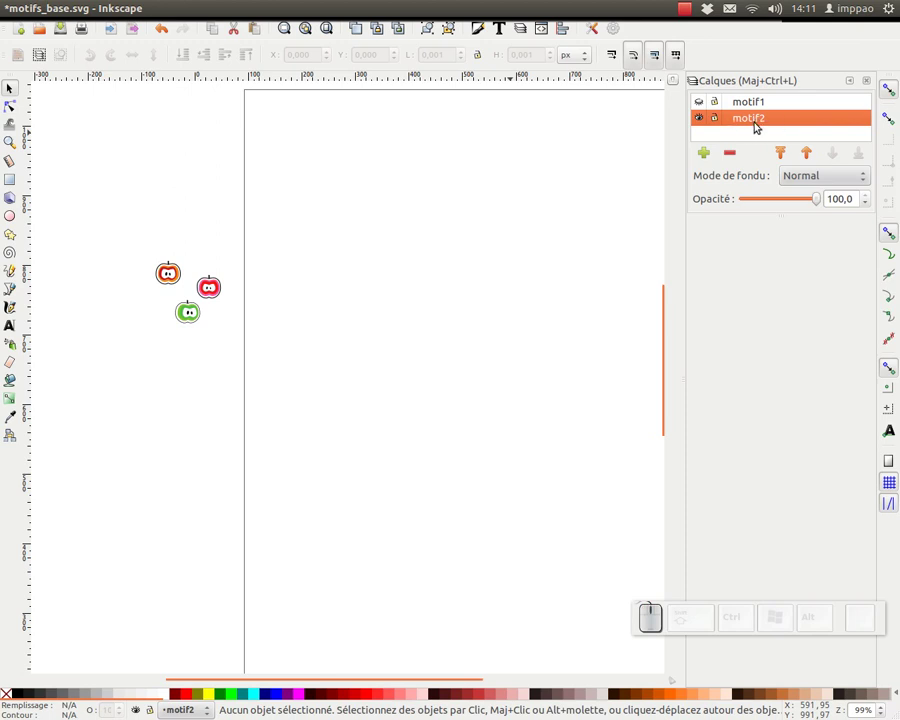
{"action": "left_click_drag", "start_coordinate": [548, 291], "coordinate": [16, 181]}
Step: Draw a square beside the apples and fill it orange
{"action": "left_click", "coordinate": [16, 181]}
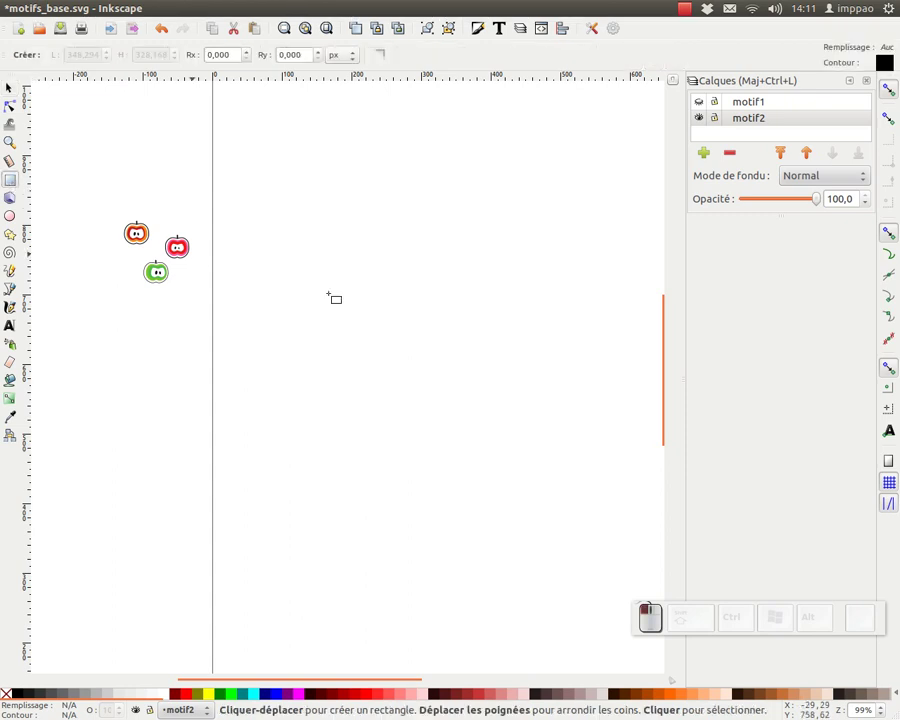
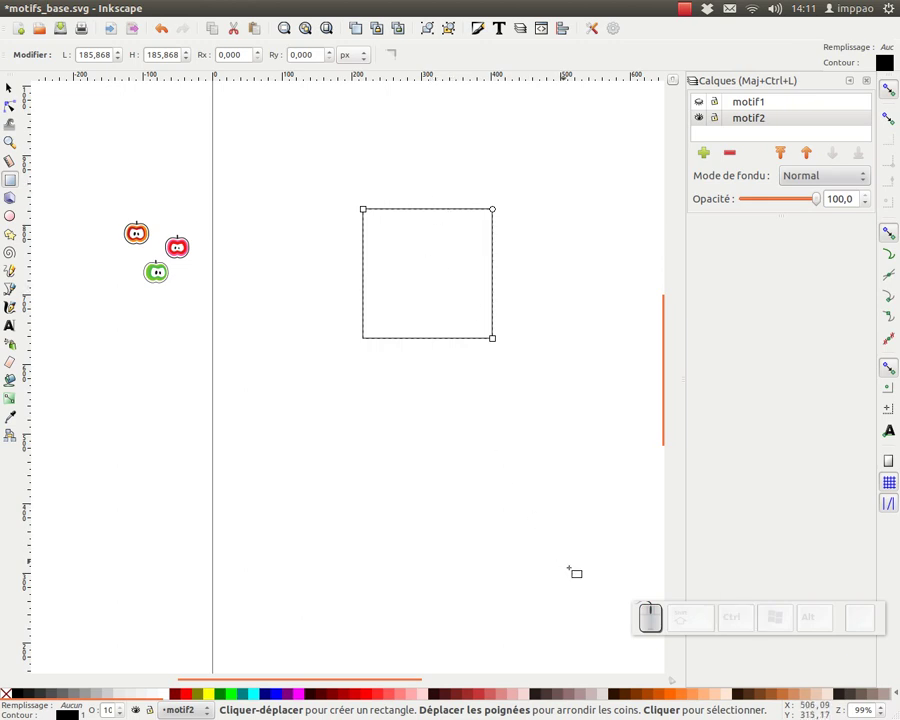
{"action": "left_click", "coordinate": [675, 694]}
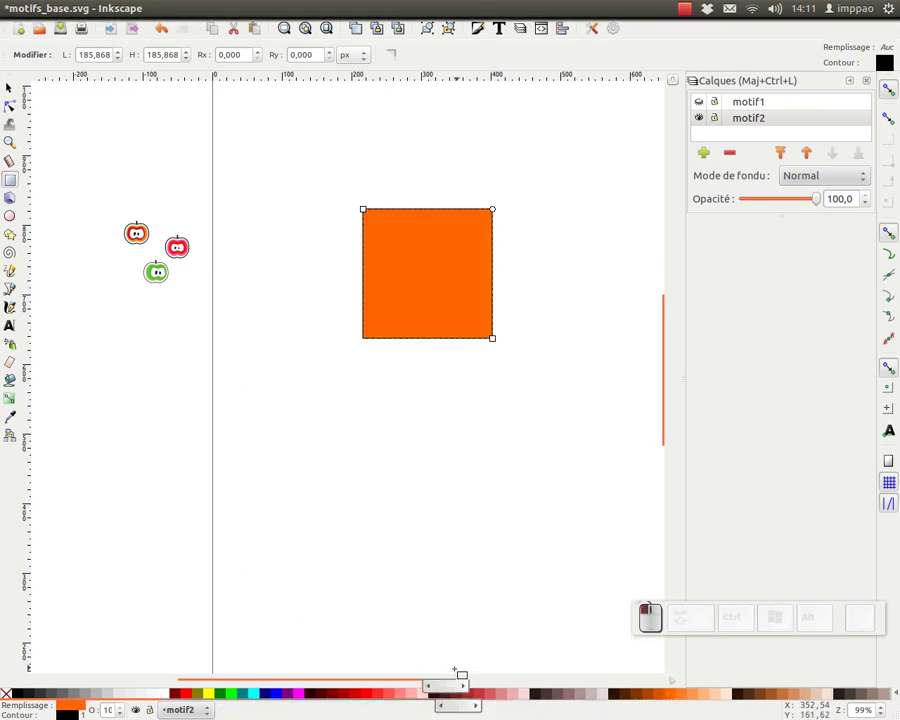
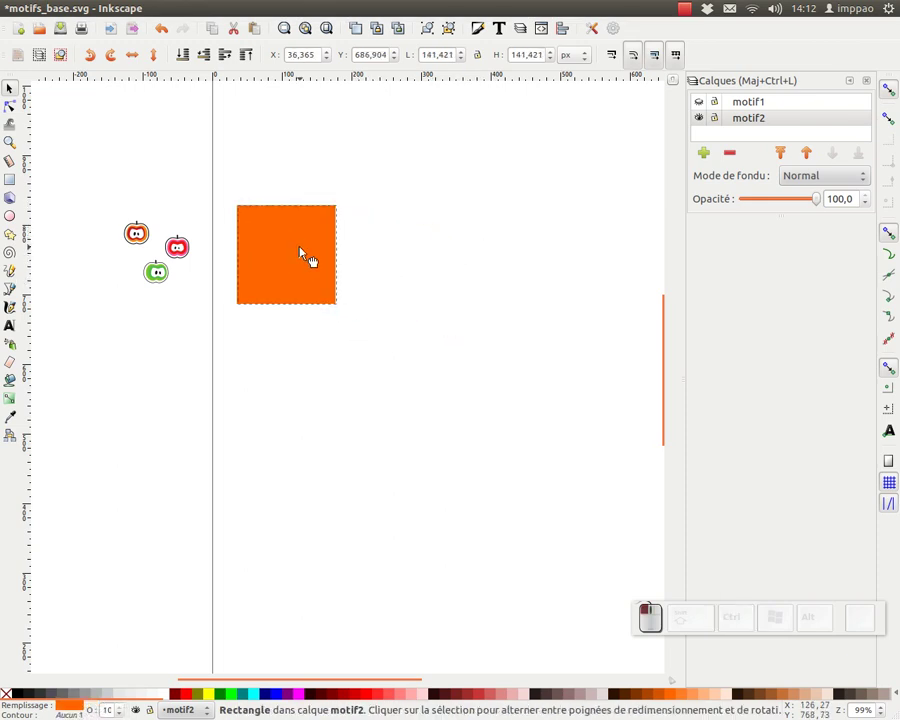
Step: Zoom in on the square and apples and select the orange square
{"action": "left_click_drag", "start_coordinate": [198, 258], "coordinate": [623, 114]}
{"action": "left_click", "coordinate": [407, 229]}
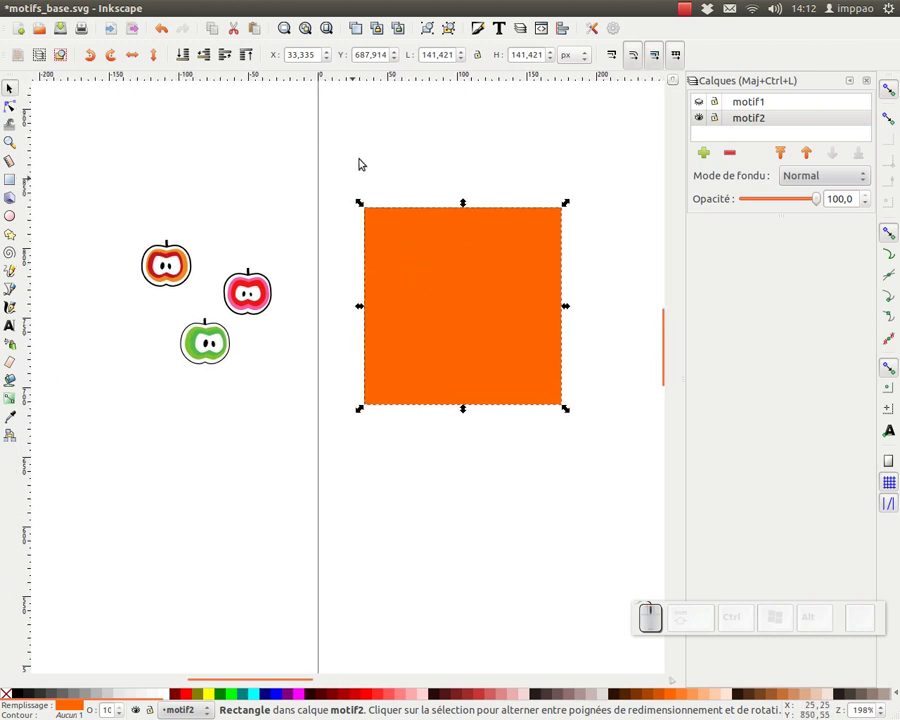
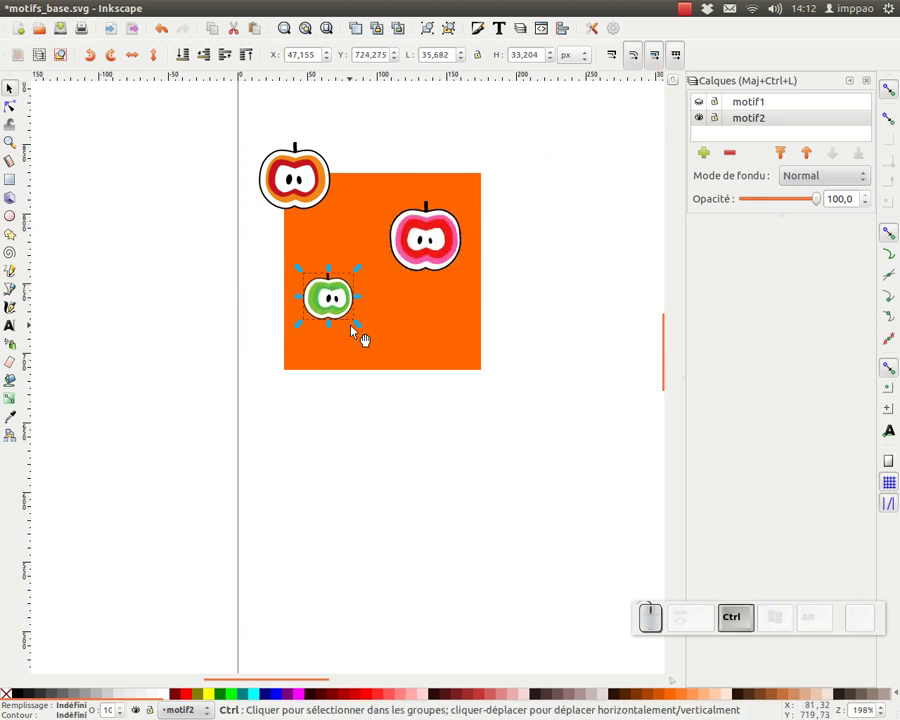
Step: Clone the orange-red apple onto the other three corners of the orange square
{"action": "left_click", "coordinate": [360, 327]}
{"action": "left_click", "coordinate": [429, 259]}
{"action": "left_click", "coordinate": [304, 161]}
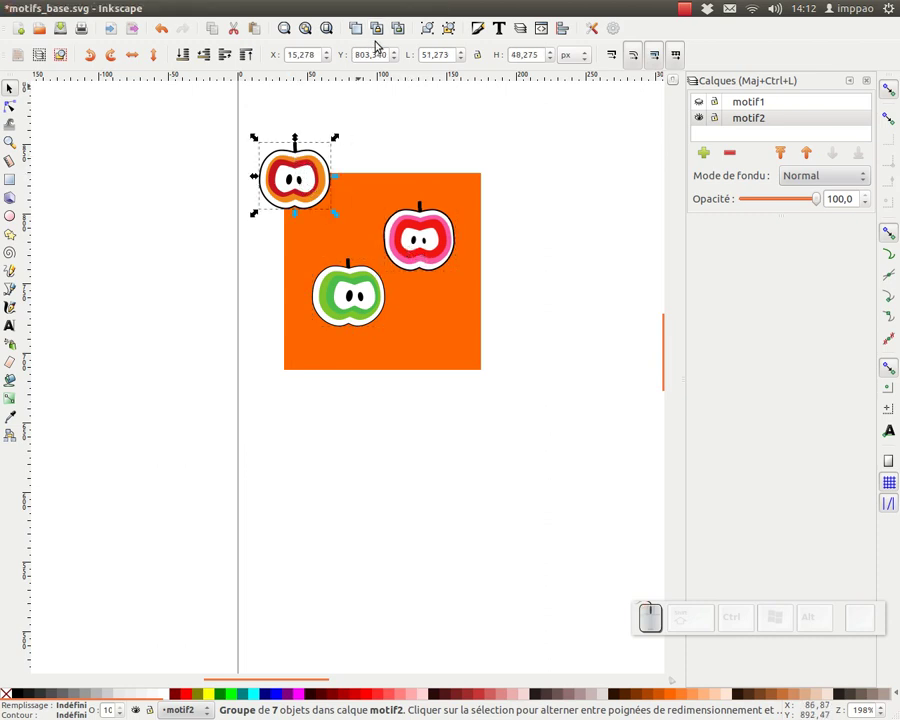
{"action": "left_click", "coordinate": [383, 27]}
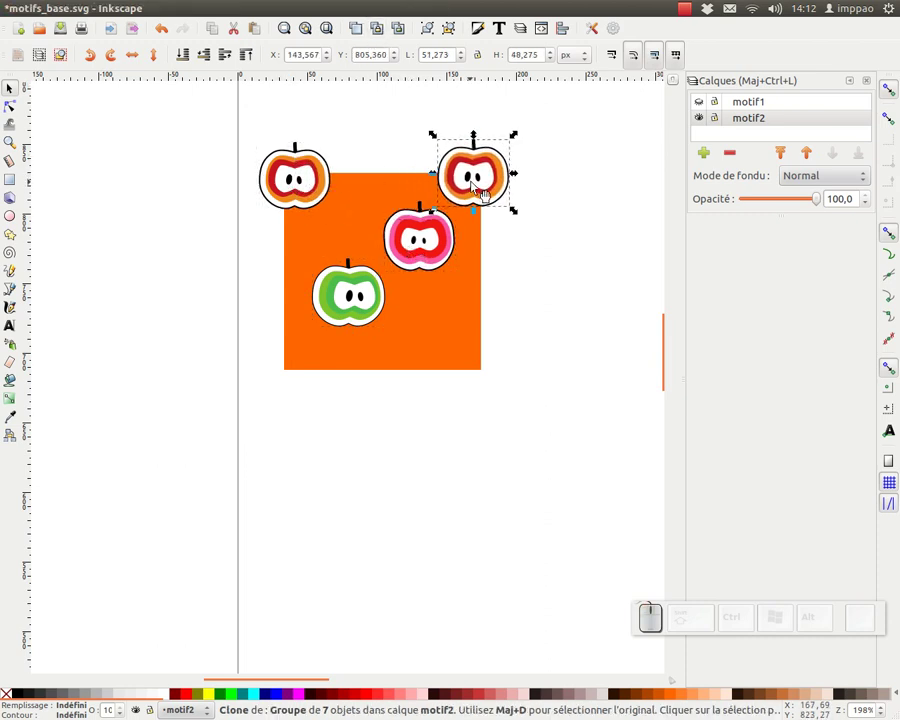
{"action": "left_click", "coordinate": [382, 24]}
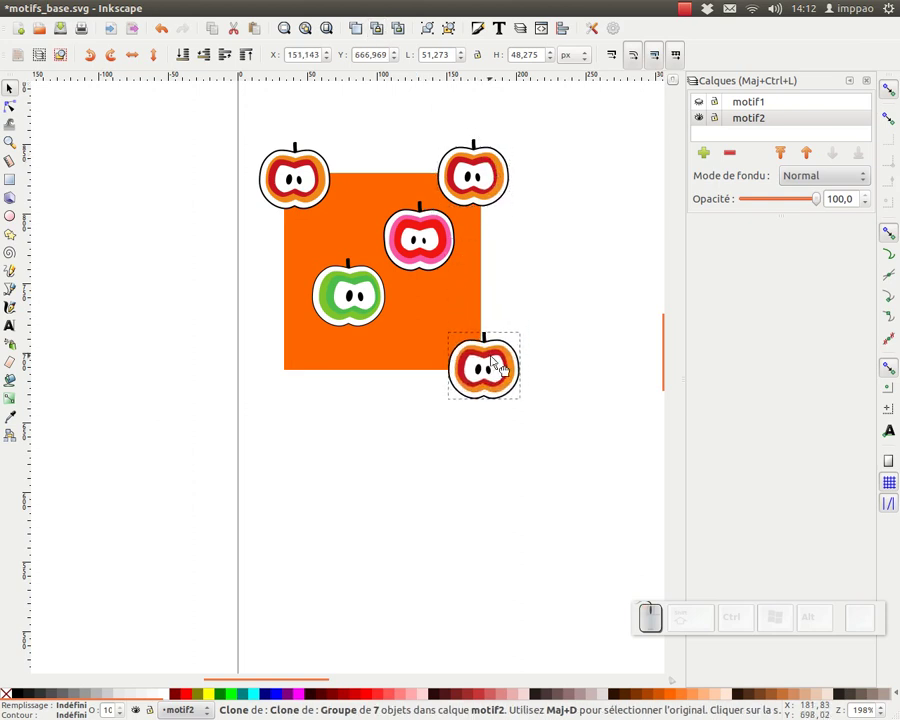
{"action": "left_click", "coordinate": [381, 29]}
{"action": "left_click_drag", "start_coordinate": [474, 361], "coordinate": [315, 252]}
{"action": "left_click", "coordinate": [300, 365]}
{"action": "left_click", "coordinate": [366, 199]}
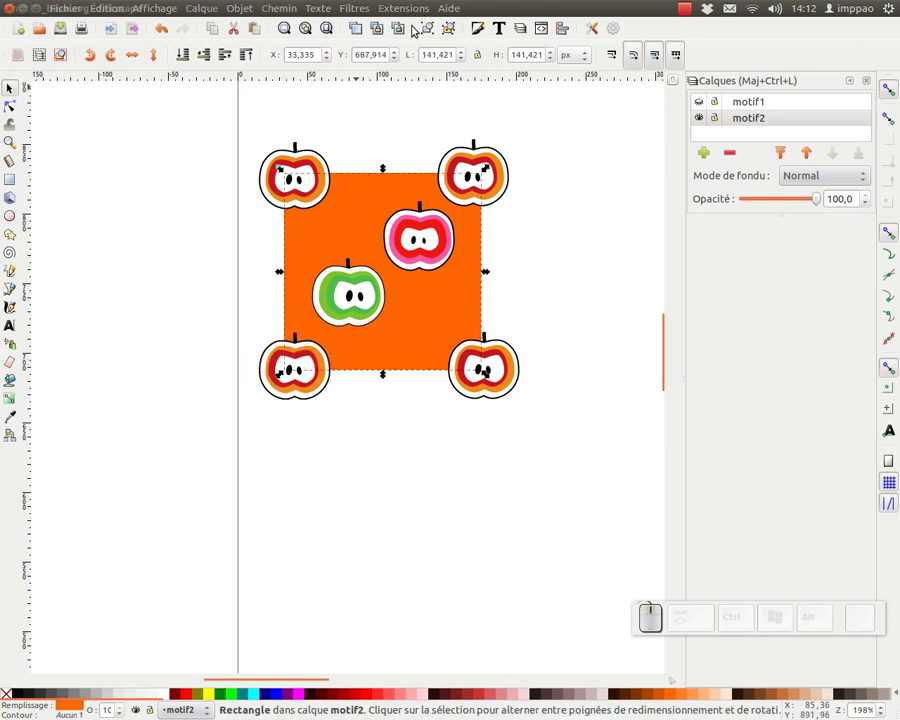
Step: Group the square, clone it and clip the apples to the orange square via the context menu
{"action": "left_click", "coordinate": [432, 28]}
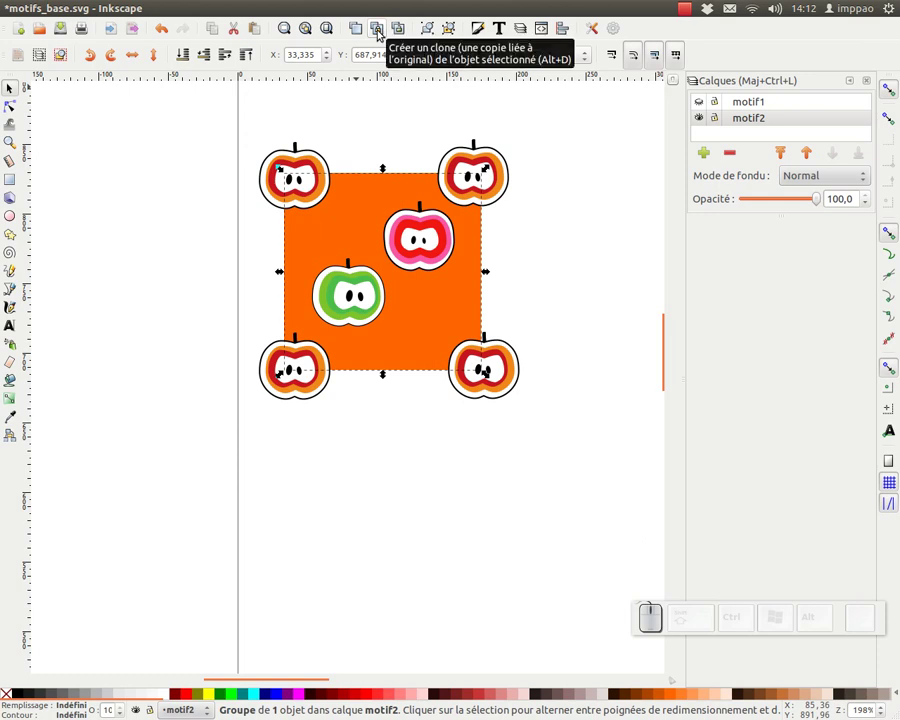
{"action": "left_click_drag", "start_coordinate": [325, 178], "coordinate": [368, 311]}
{"action": "left_click_drag", "start_coordinate": [368, 311], "coordinate": [337, 22]}
{"action": "left_click_drag", "start_coordinate": [429, 28], "coordinate": [369, 210]}
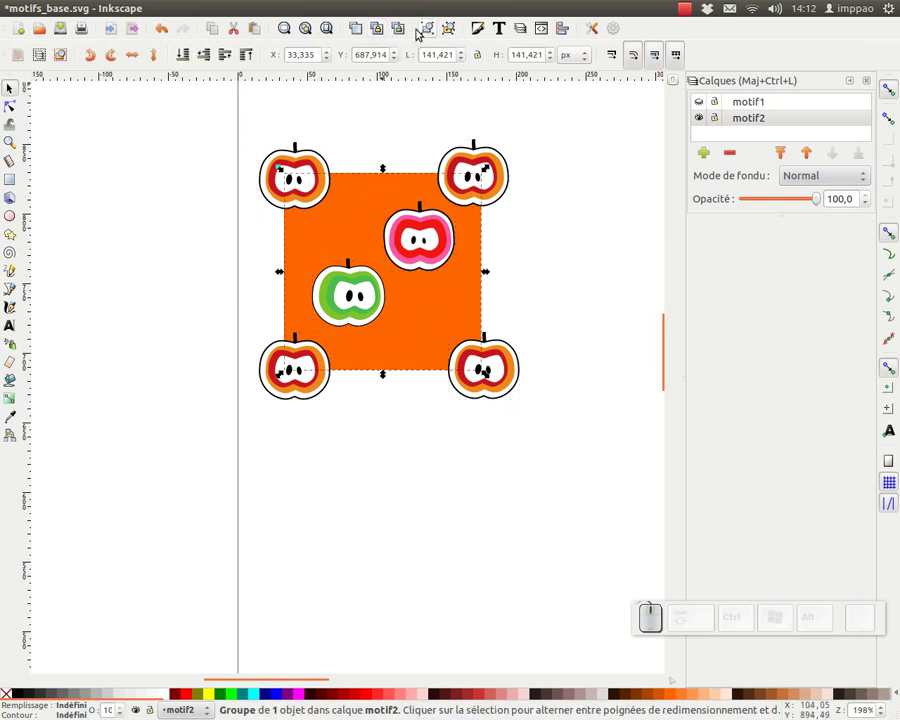
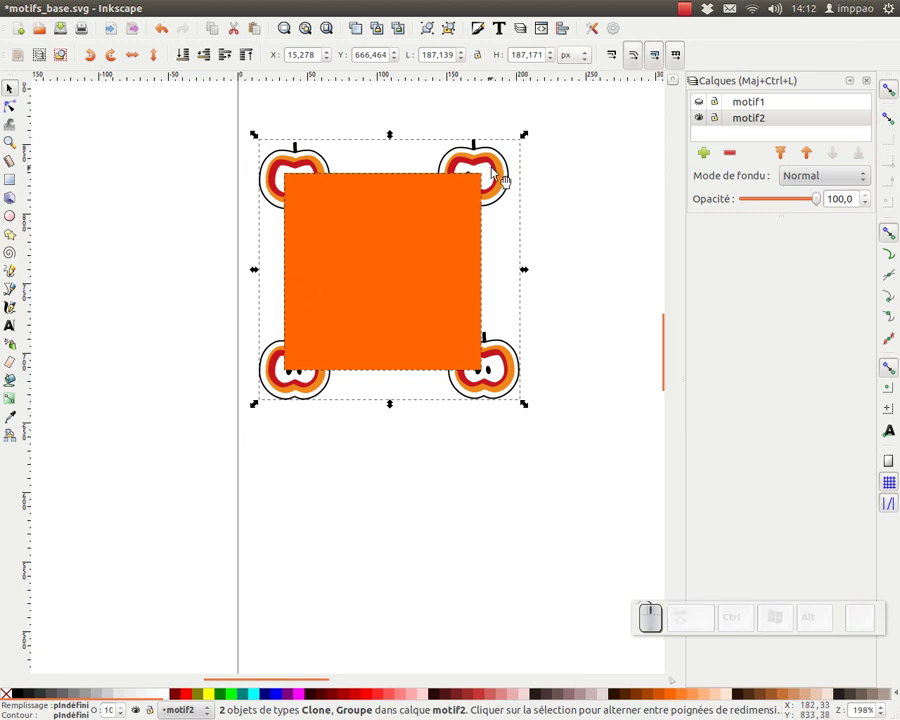
{"action": "right_click", "coordinate": [495, 175]}
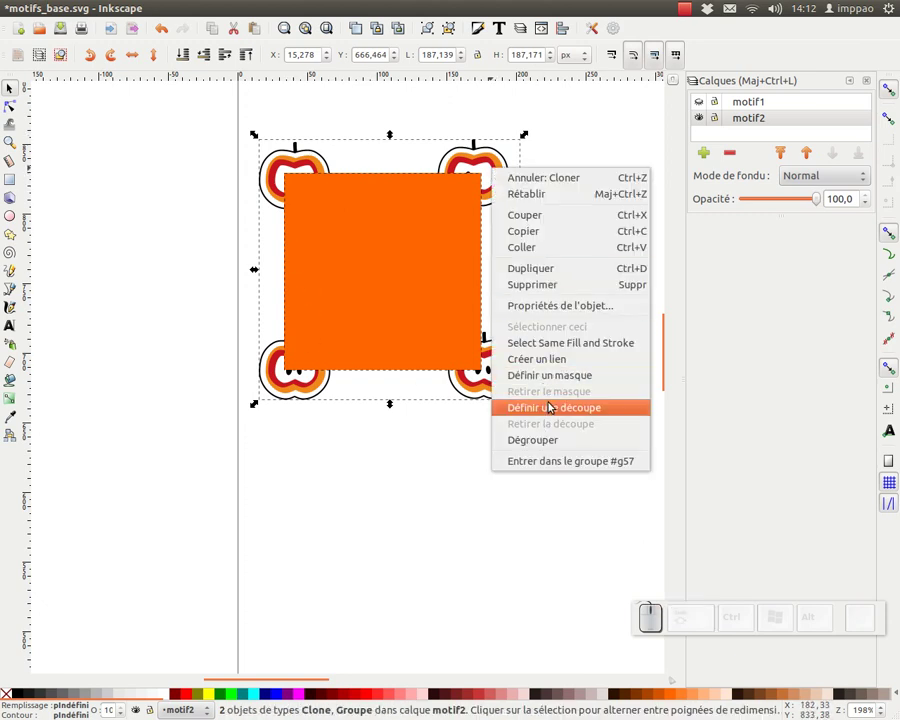
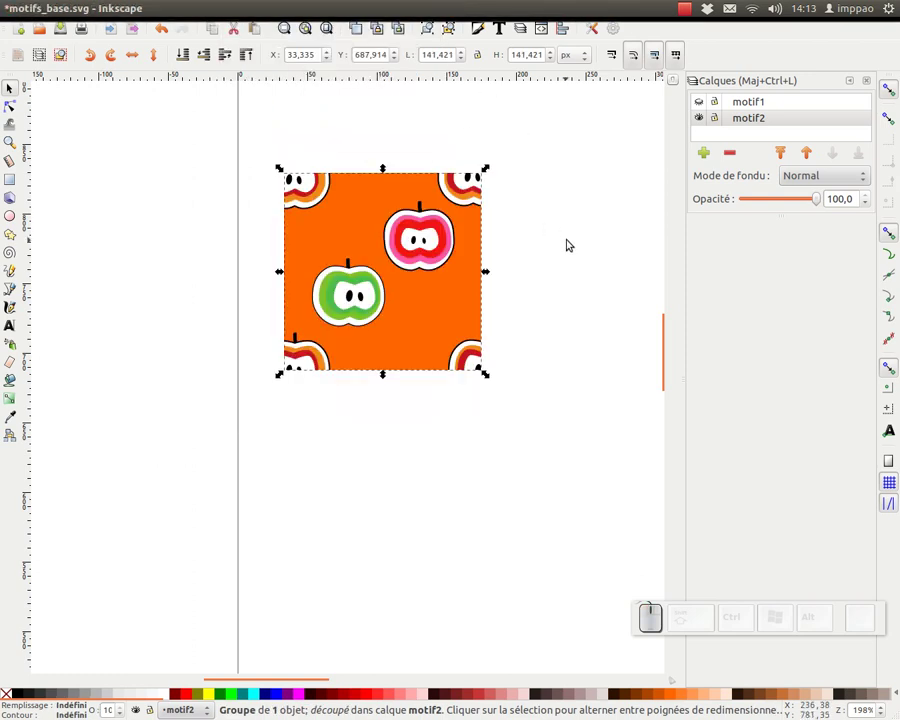
{"action": "left_click", "coordinate": [572, 238]}
Step: Group both parts of the tile, clone the group and enable snapping to bounding boxes
{"action": "key", "text": "KP_Subtract"}
{"action": "left_click_drag", "start_coordinate": [603, 166], "coordinate": [265, 670]}
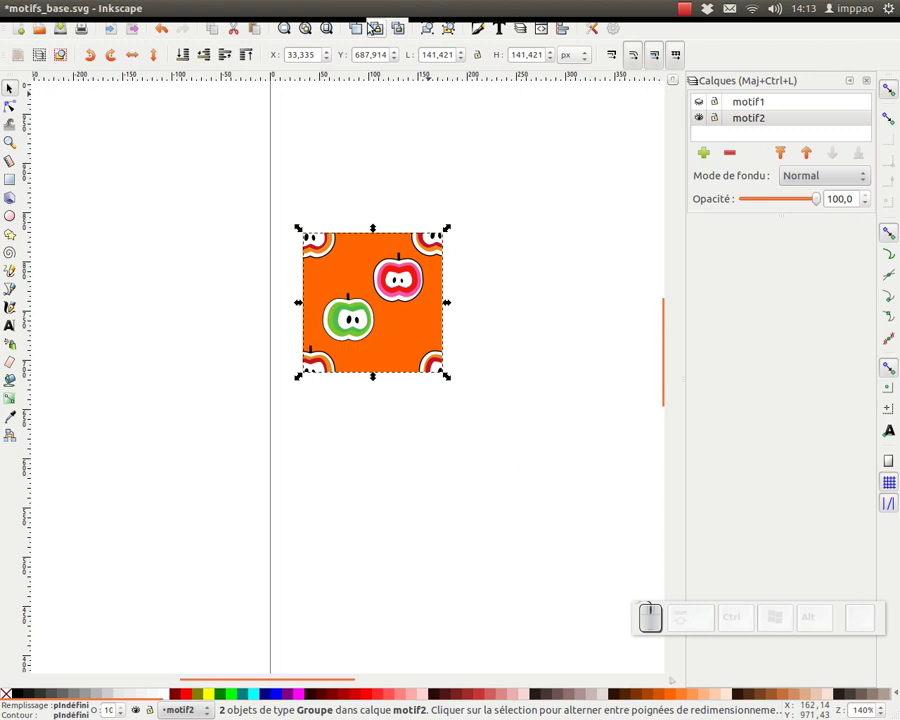
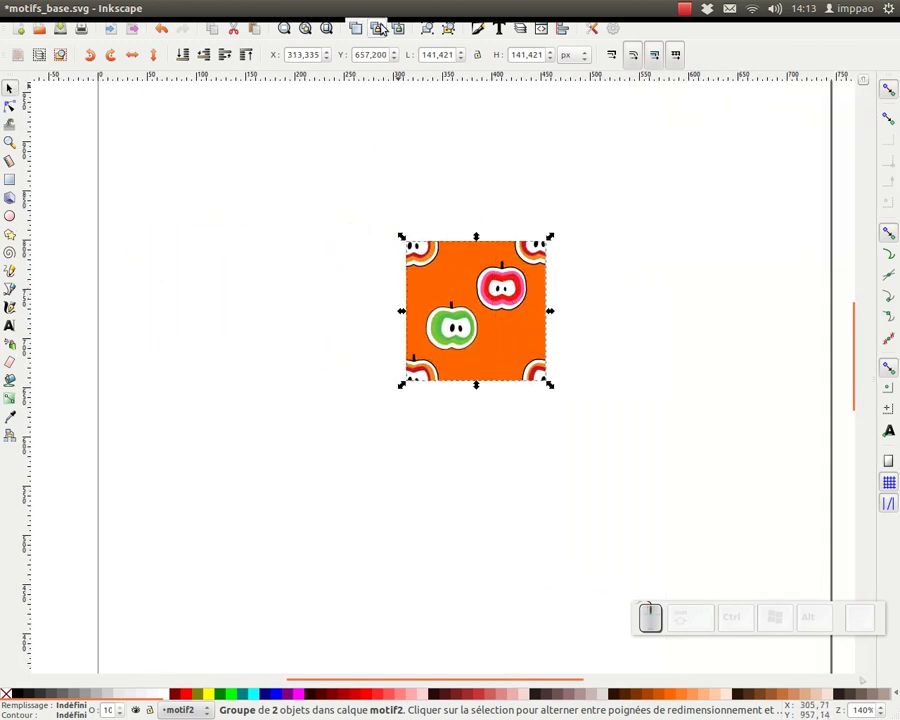
{"action": "left_click", "coordinate": [550, 377]}
{"action": "left_click", "coordinate": [889, 115]}
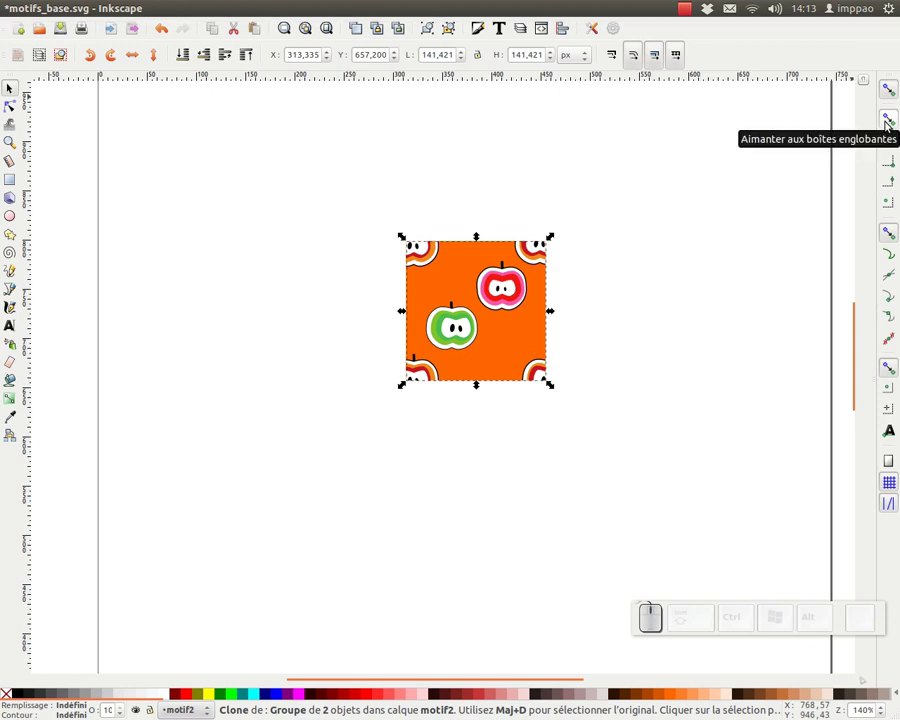
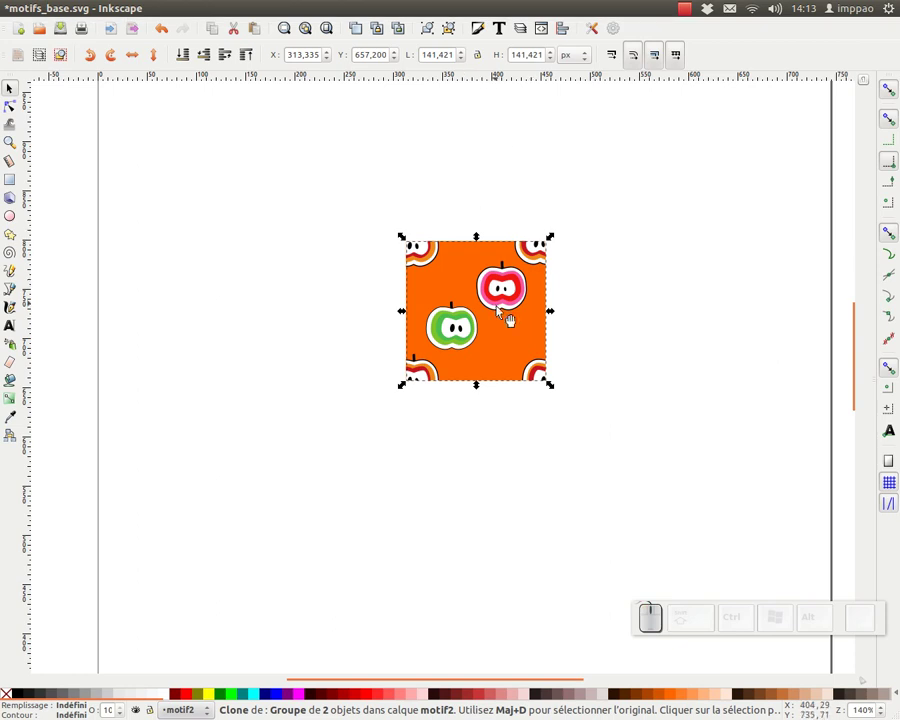
Step: Snap tile clones corner to corner up-left of and beside the original tile
{"action": "left_click_drag", "start_coordinate": [492, 297], "coordinate": [405, 262]}
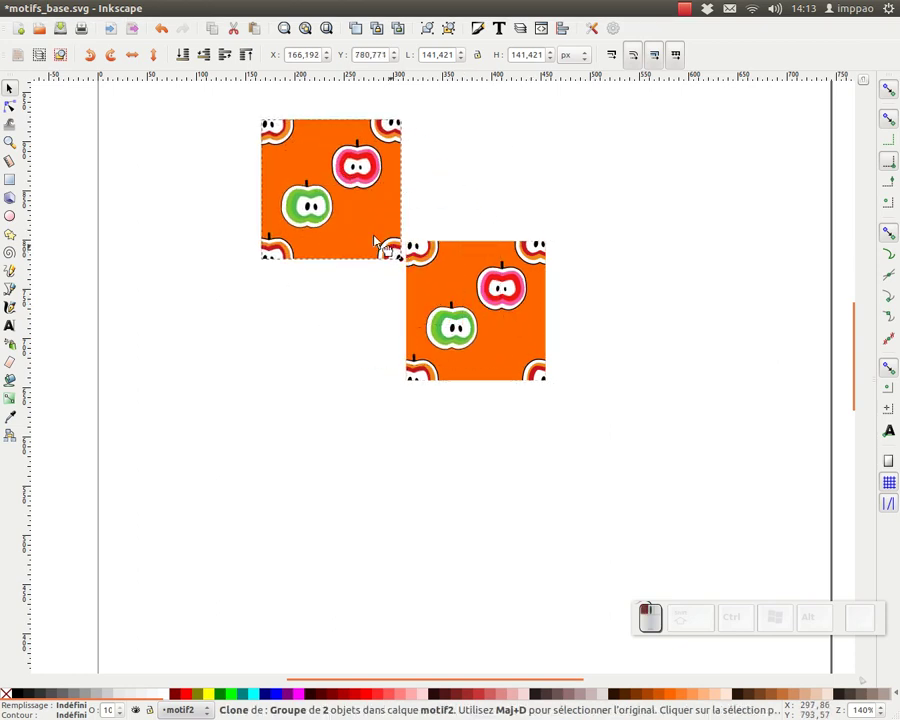
{"action": "left_click_drag", "start_coordinate": [380, 241], "coordinate": [419, 251]}
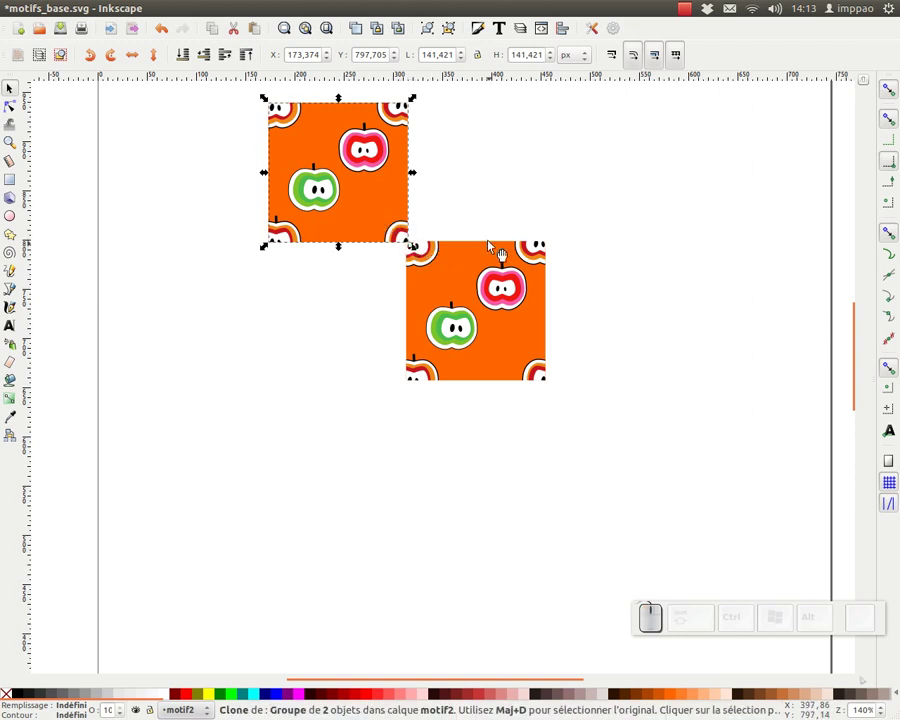
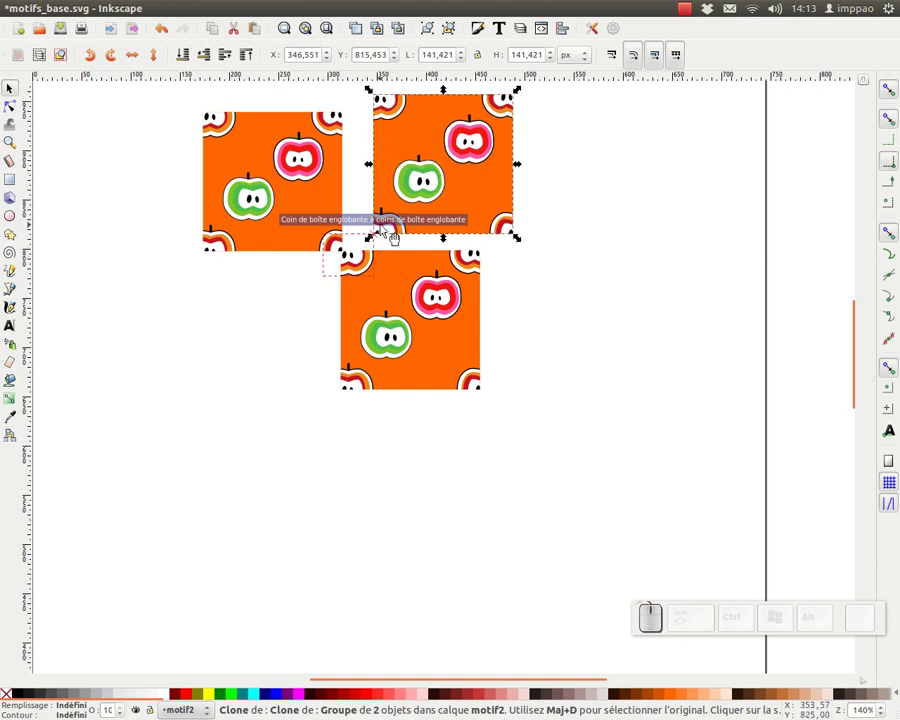
{"action": "left_click_drag", "start_coordinate": [388, 231], "coordinate": [532, 161]}
{"action": "left_click", "coordinate": [534, 161]}
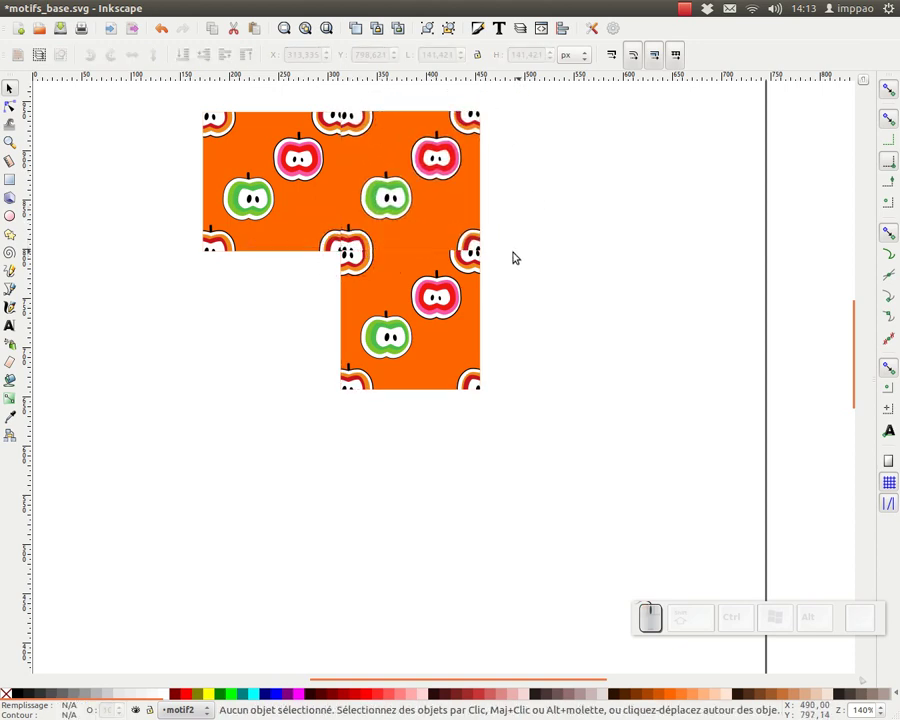
Step: Clone further tiles to finish the top row and place rows below to complete the 3×3 grid
{"action": "left_click", "coordinate": [455, 222]}
{"action": "left_click", "coordinate": [383, 28]}
{"action": "left_click_drag", "start_coordinate": [363, 249], "coordinate": [456, 79]}
{"action": "left_click", "coordinate": [375, 25]}
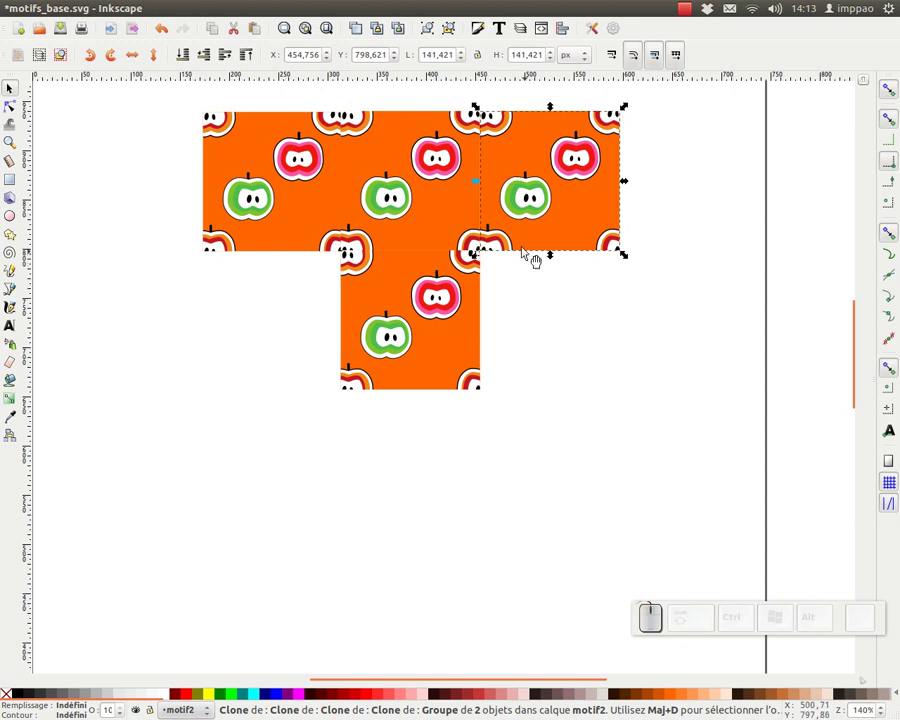
{"action": "left_click_drag", "start_coordinate": [502, 133], "coordinate": [547, 372]}
{"action": "left_click", "coordinate": [544, 361]}
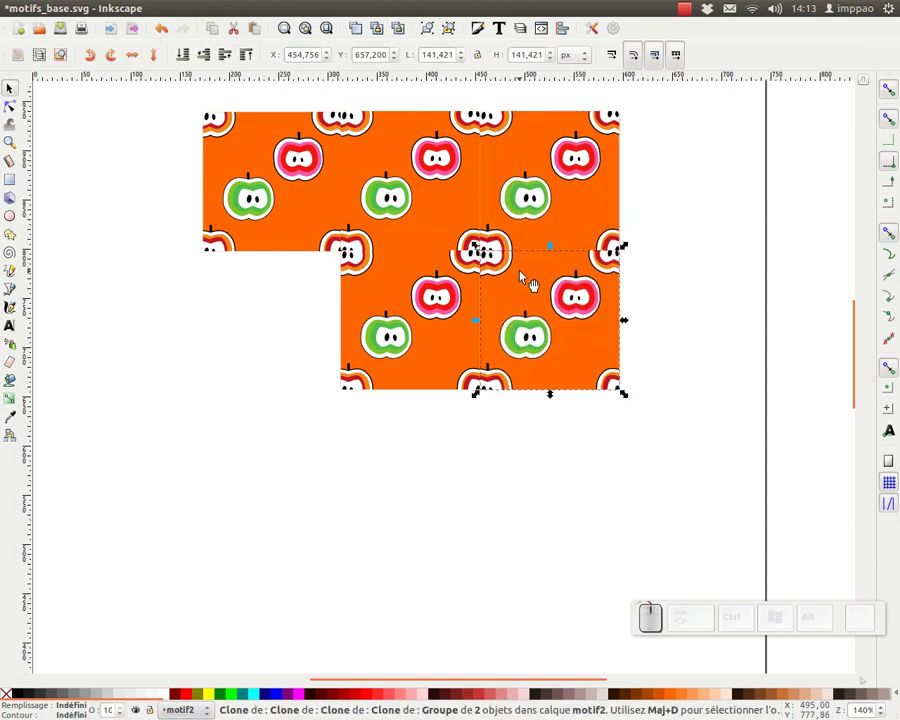
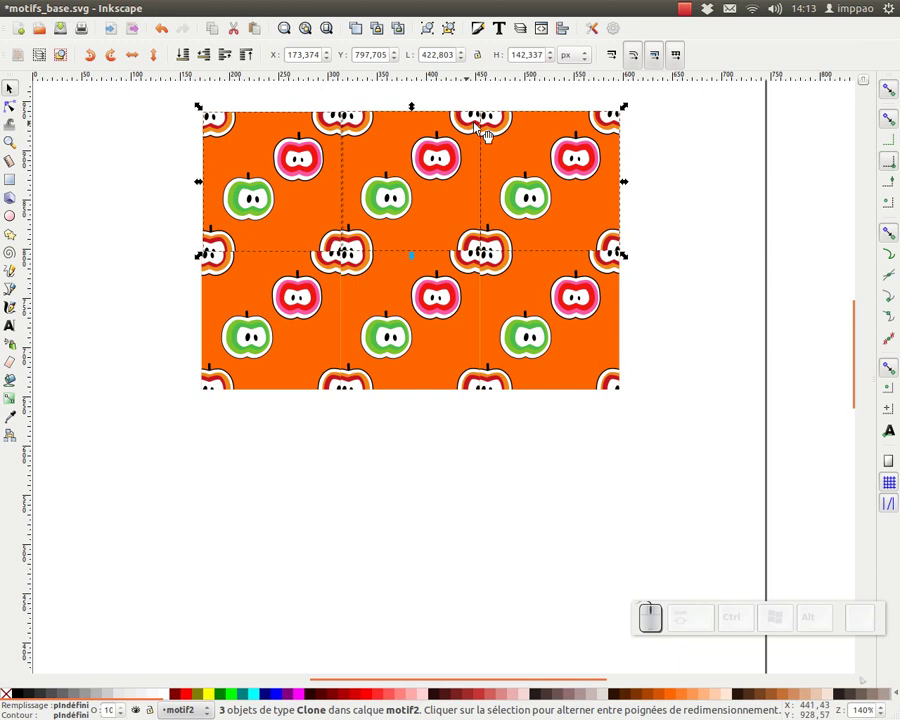
{"action": "left_click_drag", "start_coordinate": [625, 130], "coordinate": [465, 358]}
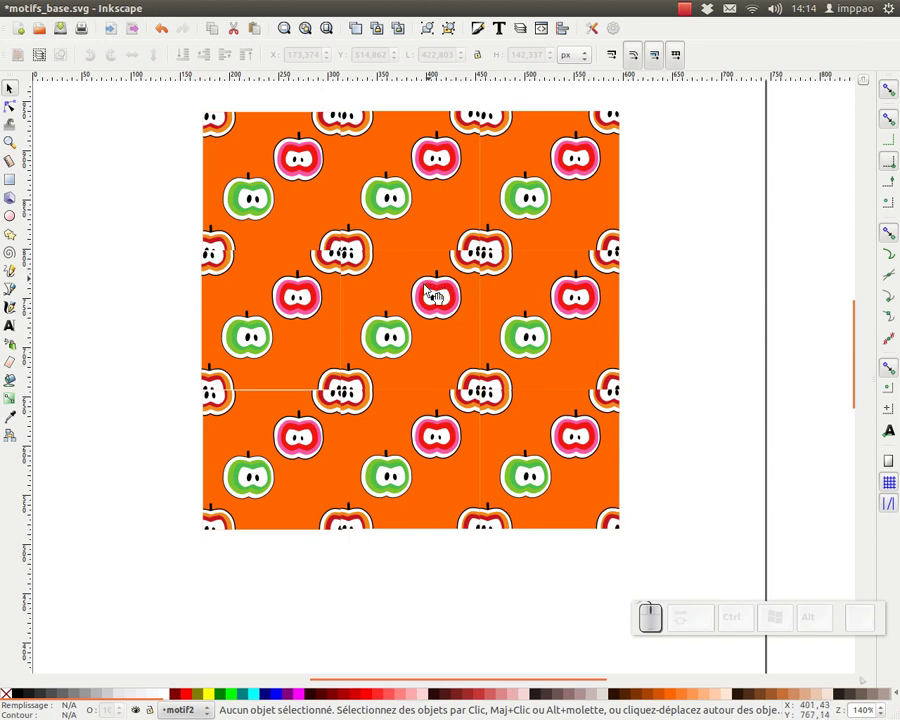
Step: Zoom in on the seams between the tiles
{"action": "left_click", "coordinate": [356, 406]}
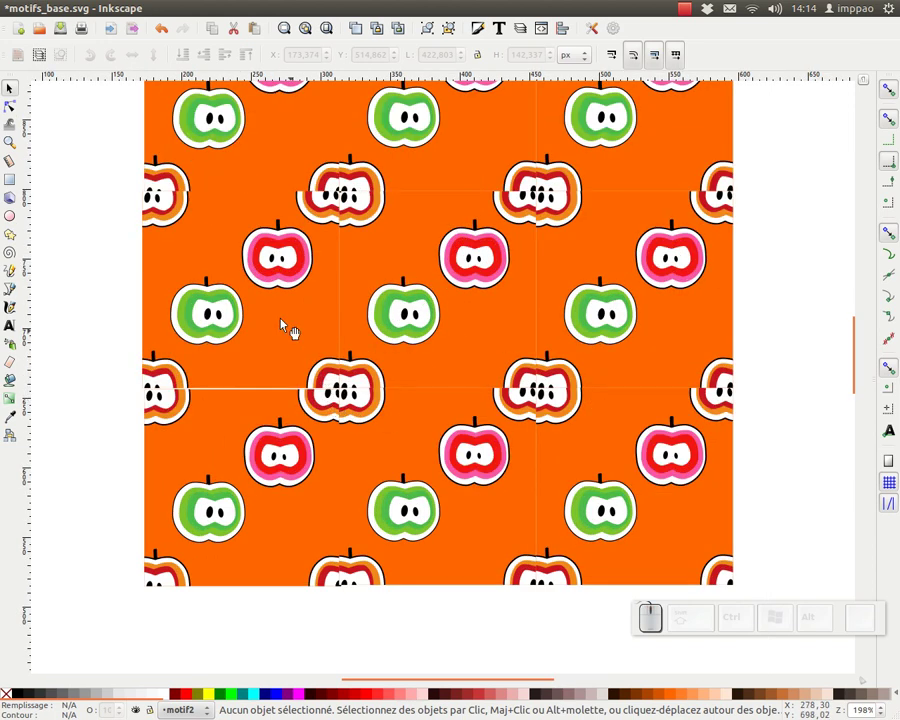
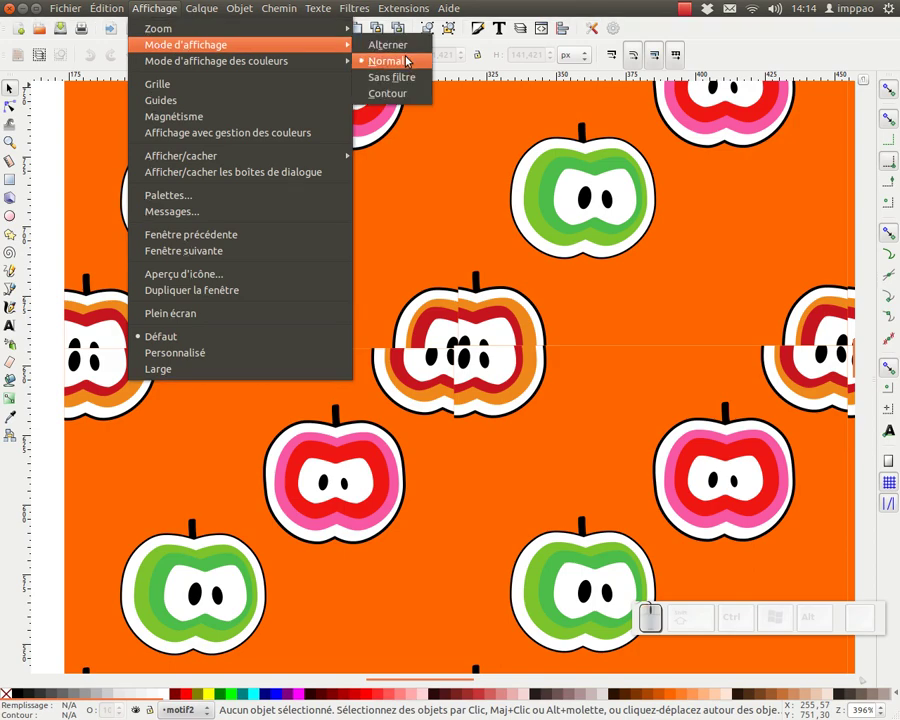
Step: Switch to Outline display mode and zoom in on the grid seams
{"action": "left_click", "coordinate": [410, 105]}
{"action": "left_click_drag", "start_coordinate": [511, 383], "coordinate": [460, 293]}
{"action": "scroll", "scroll_direction": "up", "scroll_amount": 3}
{"action": "middle_click", "coordinate": [467, 277]}
{"action": "scroll", "scroll_direction": "up", "scroll_amount": 3}
{"action": "left_click", "coordinate": [448, 295]}
{"action": "middle_click", "coordinate": [463, 302]}
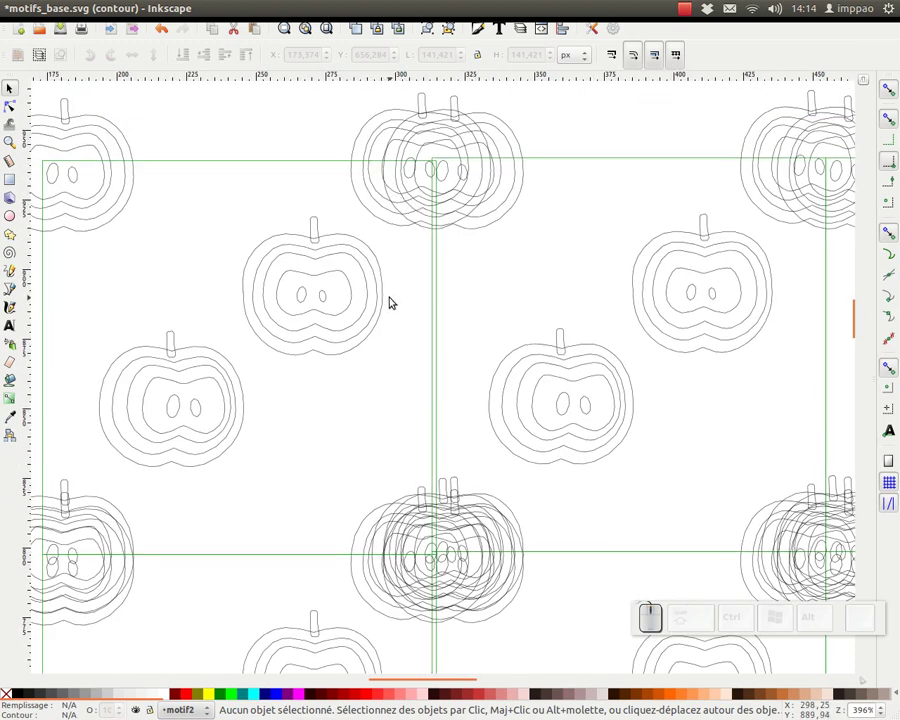
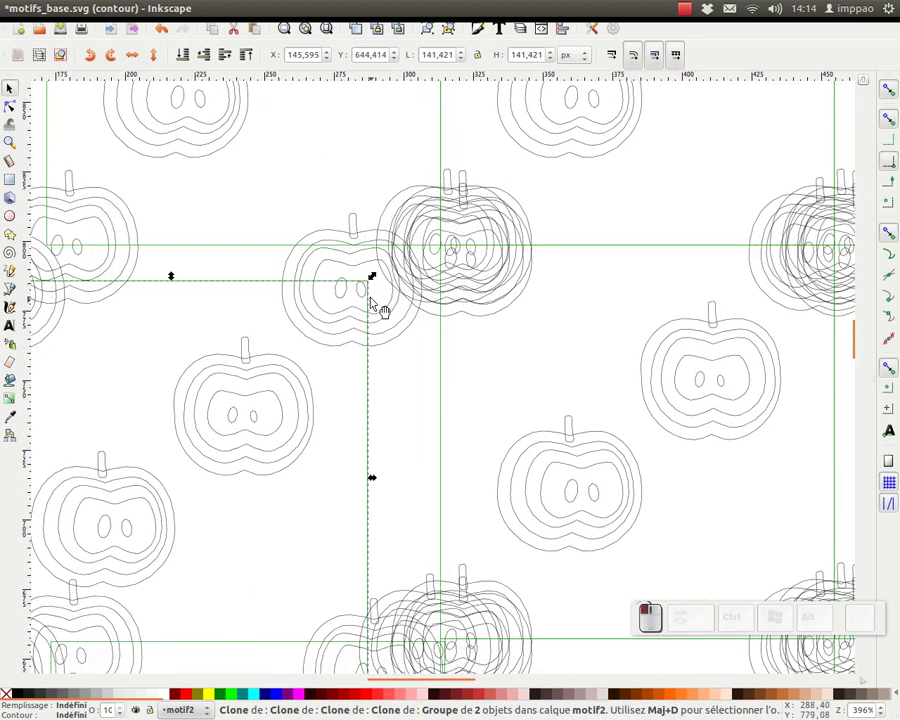
Step: Move clone tiles so their corners meet neighbouring tiles, undoing misplaced moves
{"action": "left_click_drag", "start_coordinate": [379, 294], "coordinate": [525, 180]}
{"action": "left_click", "coordinate": [461, 431]}
{"action": "left_click", "coordinate": [455, 435]}
{"action": "left_click", "coordinate": [456, 332]}
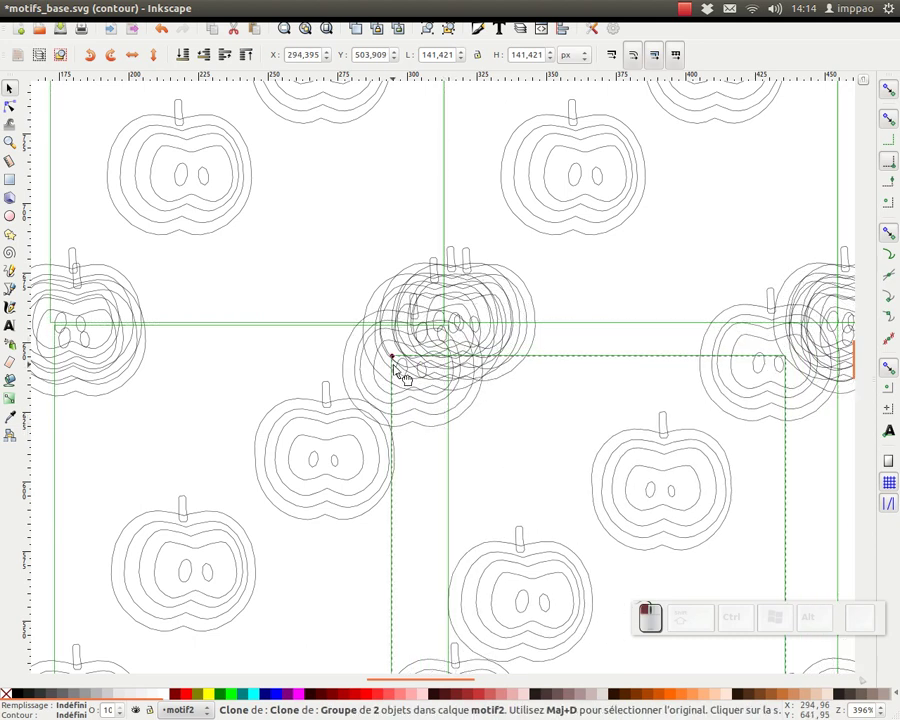
{"action": "key", "text": "ctrl+z"}
{"action": "left_click_drag", "start_coordinate": [232, 364], "coordinate": [571, 294]}
{"action": "left_click", "coordinate": [582, 287]}
{"action": "key", "text": "ctrl+z"}
Step: Align the remaining clone tiles corner to corner along the grid lines
{"action": "left_click", "coordinate": [555, 302]}
{"action": "left_click_drag", "start_coordinate": [581, 293], "coordinate": [583, 377]}
{"action": "key", "text": "ctrl+z"}
{"action": "left_click", "coordinate": [582, 368]}
{"action": "left_click_drag", "start_coordinate": [550, 324], "coordinate": [390, 308]}
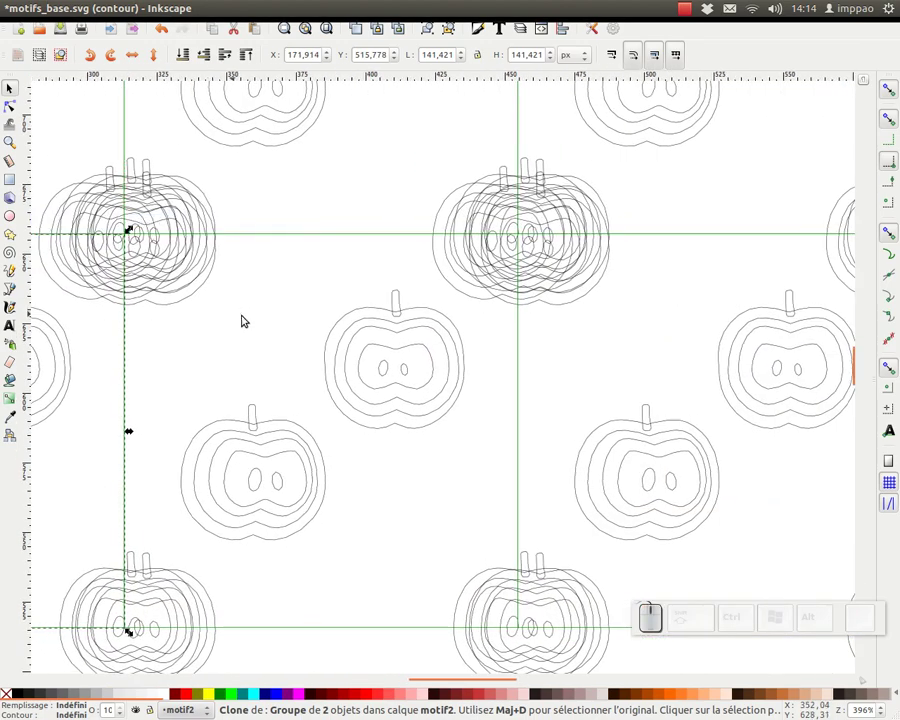
{"action": "left_click_drag", "start_coordinate": [569, 327], "coordinate": [481, 315]}
{"action": "key", "text": "KP_Subtract"}
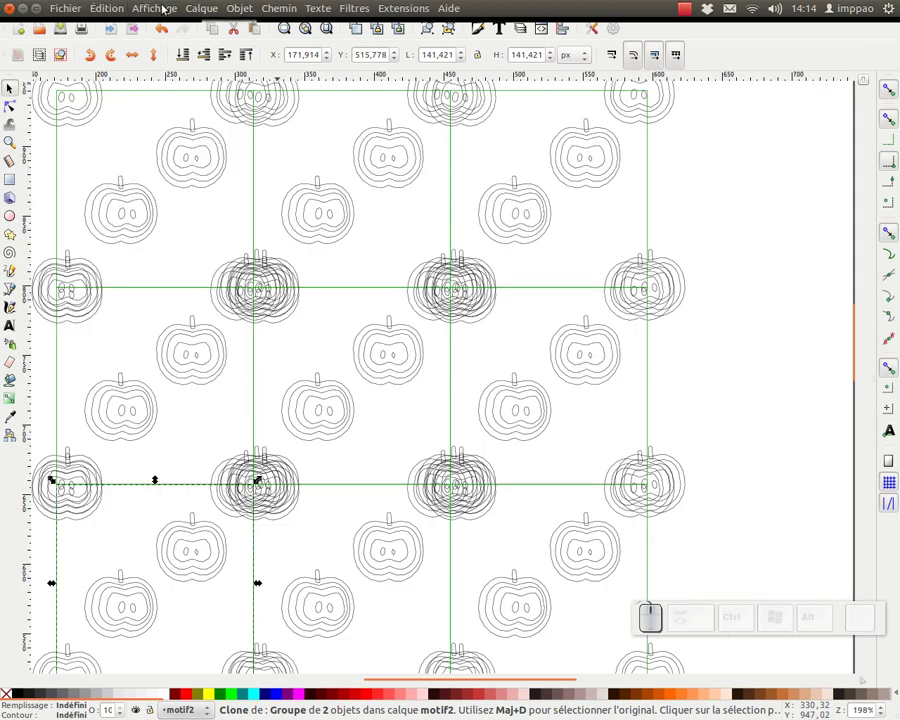
Step: Return to Normal display and group all nine tiles into one square group
{"action": "key", "text": "ctrl+KP_5"}
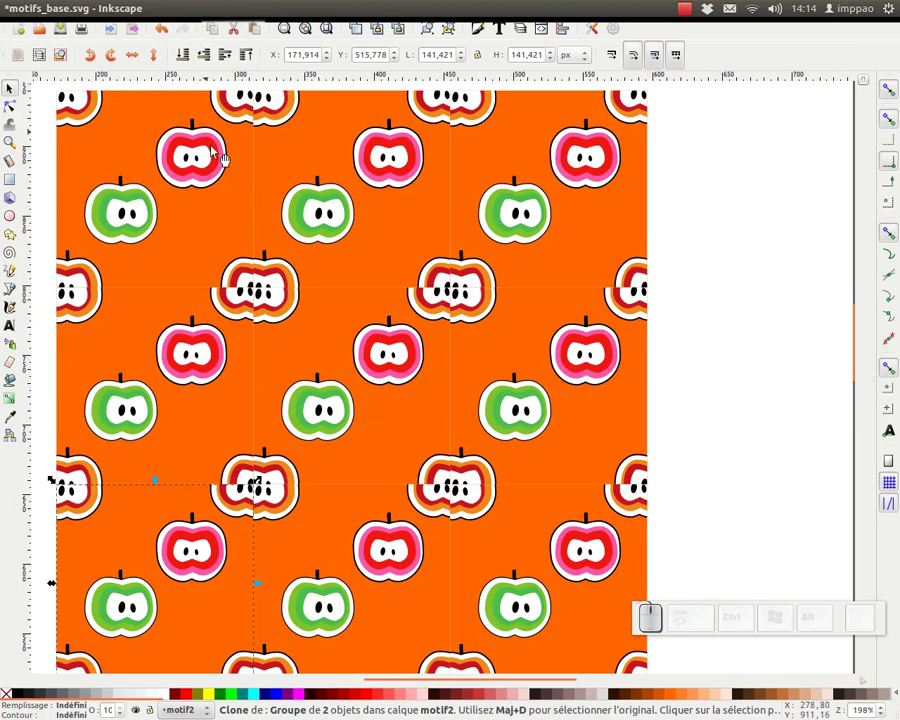
{"action": "key", "text": "KP_Subtract"}
{"action": "key", "text": "KP_Subtract"}
{"action": "left_click_drag", "start_coordinate": [264, 239], "coordinate": [414, 35]}
{"action": "left_click", "coordinate": [436, 26]}
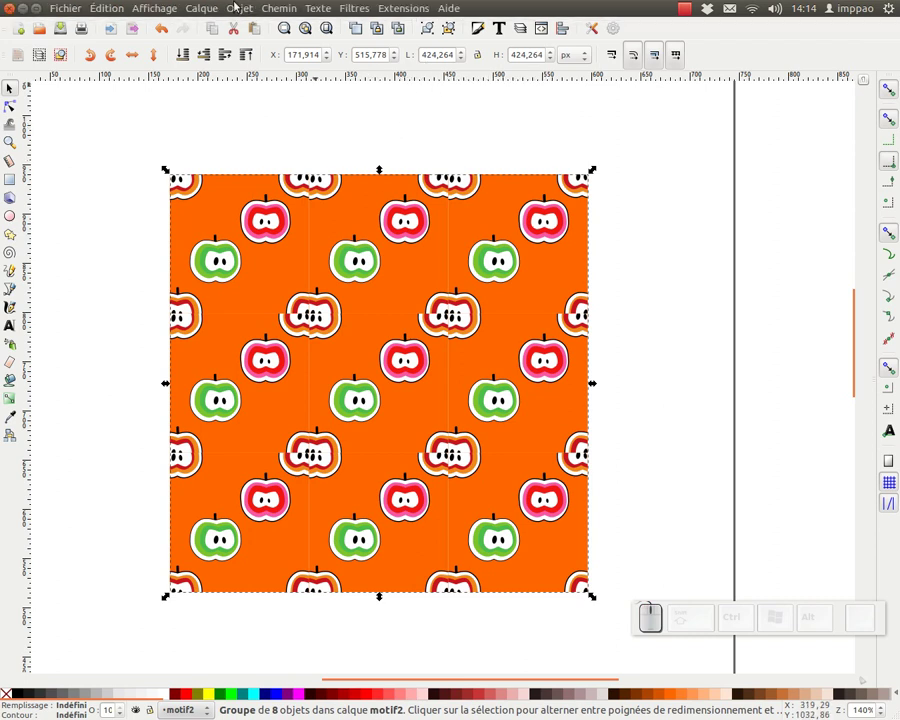
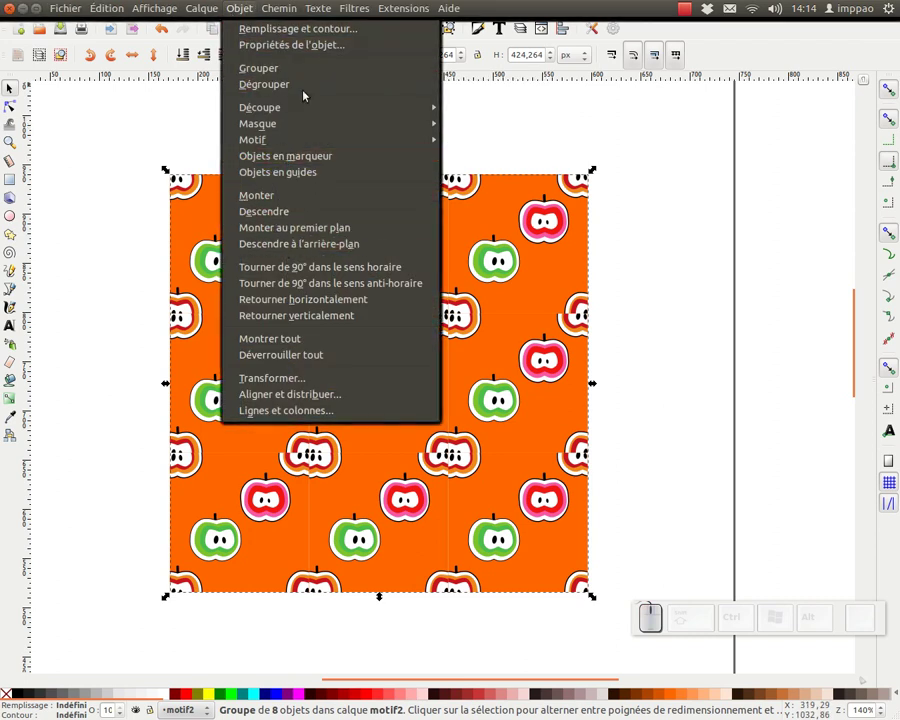
Step: Show the Object Properties of the tile group g171
{"action": "left_click", "coordinate": [319, 53]}
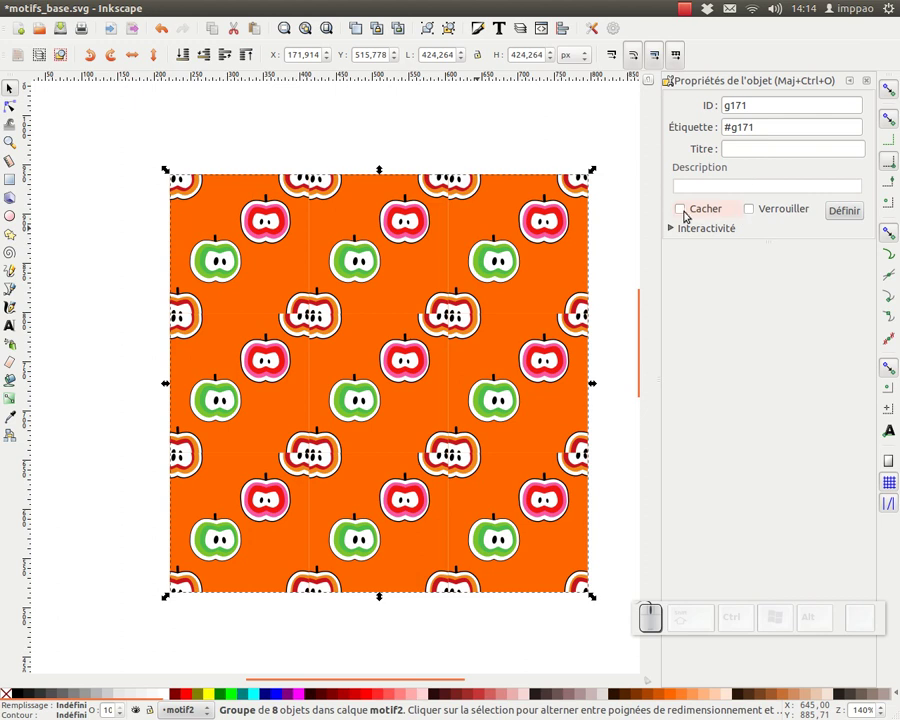
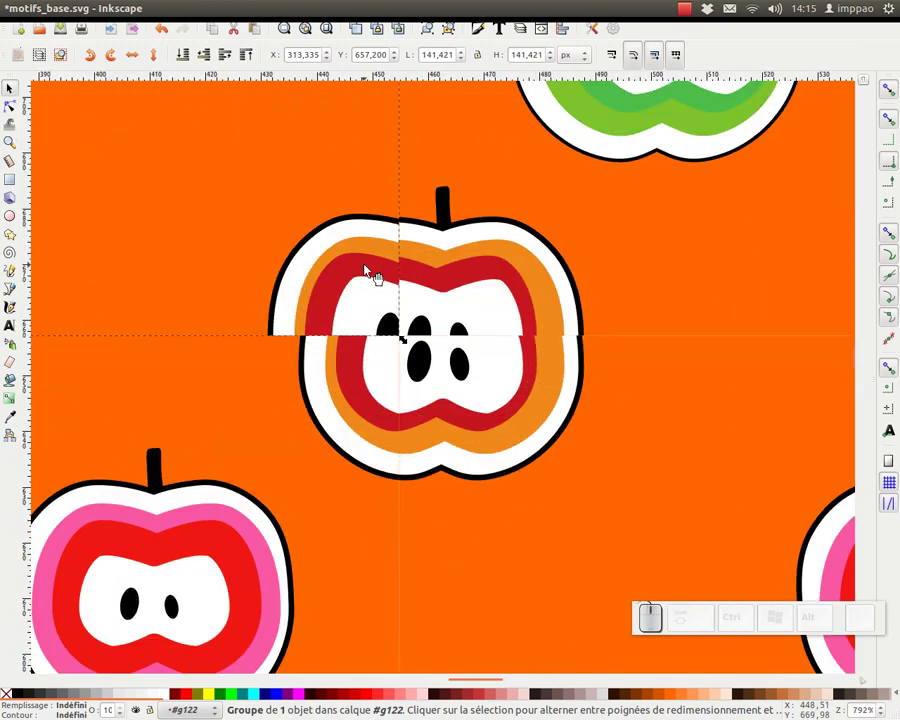
Step: Nudge the seam apple clone into alignment and select its counterpart in the adjacent tile
{"action": "left_click_drag", "start_coordinate": [343, 270], "coordinate": [336, 268]}
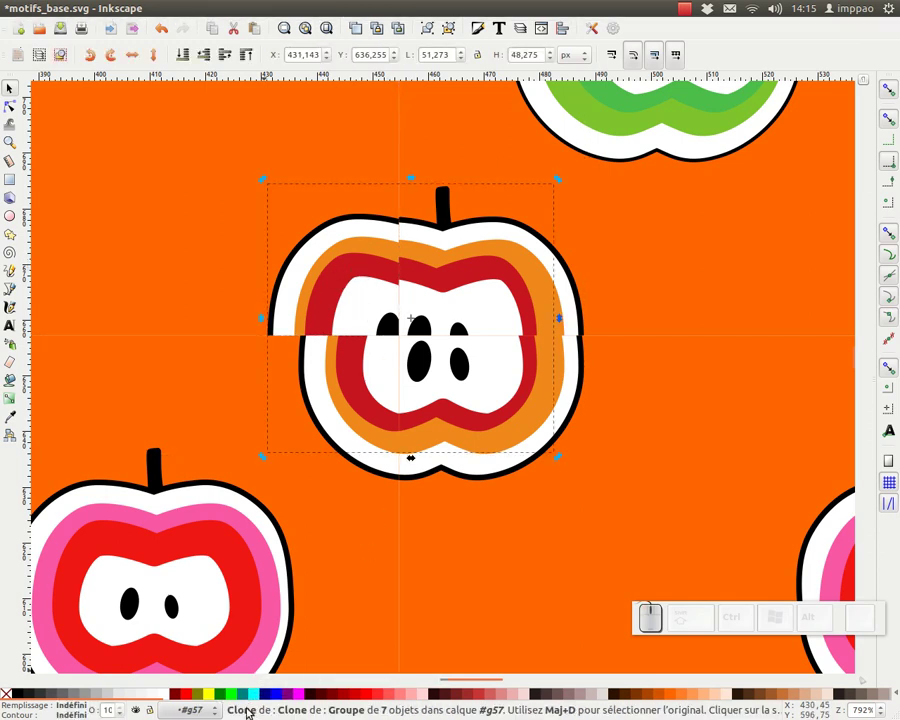
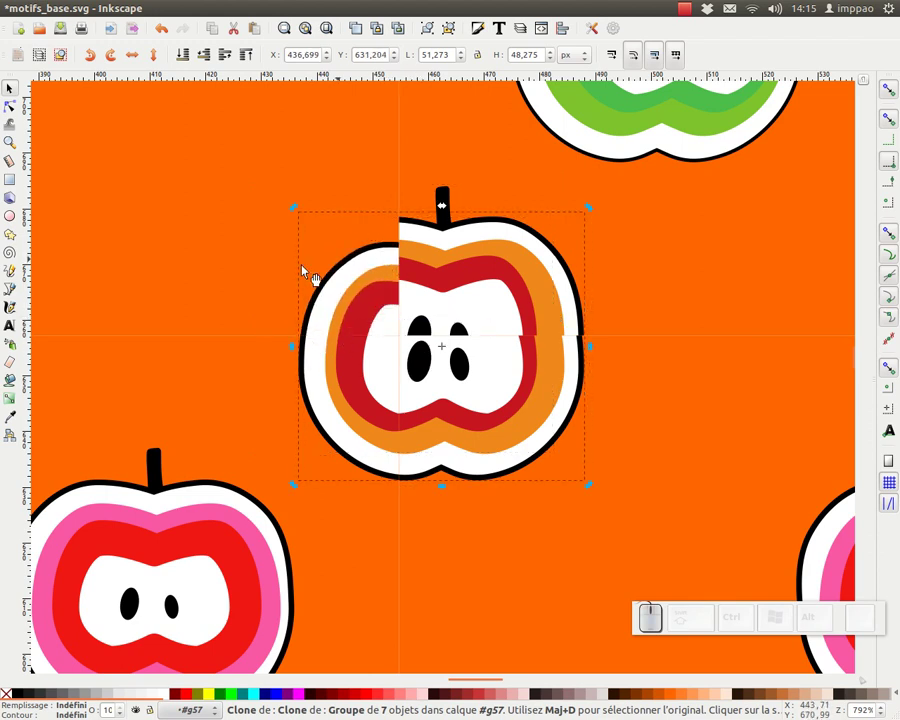
{"action": "left_click", "coordinate": [198, 277]}
{"action": "scroll", "scroll_direction": "up", "scroll_amount": 3}
{"action": "left_click", "coordinate": [222, 306]}
{"action": "left_click", "coordinate": [332, 300]}
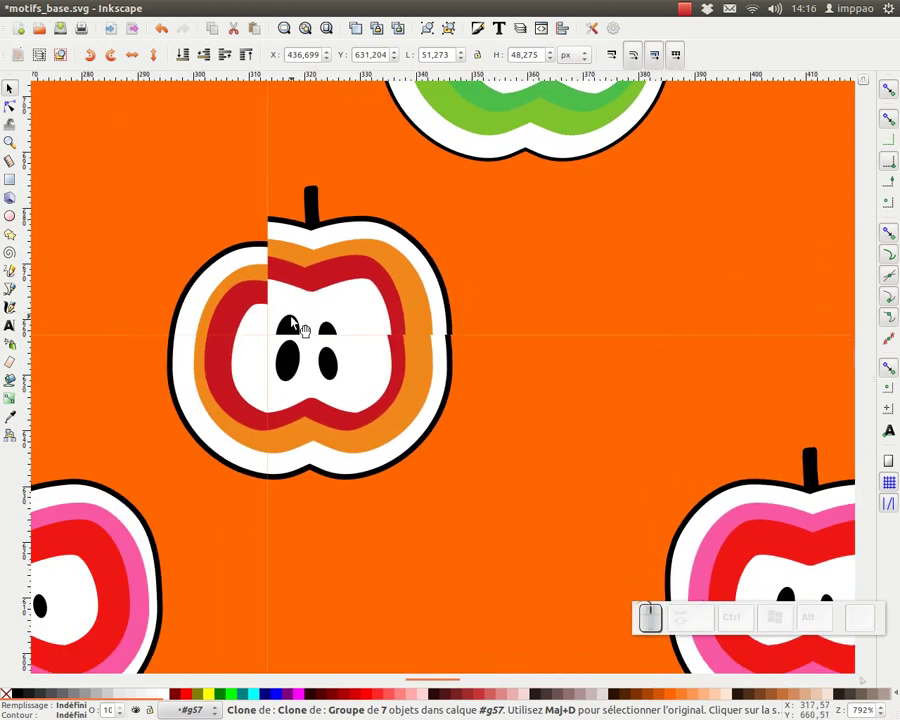